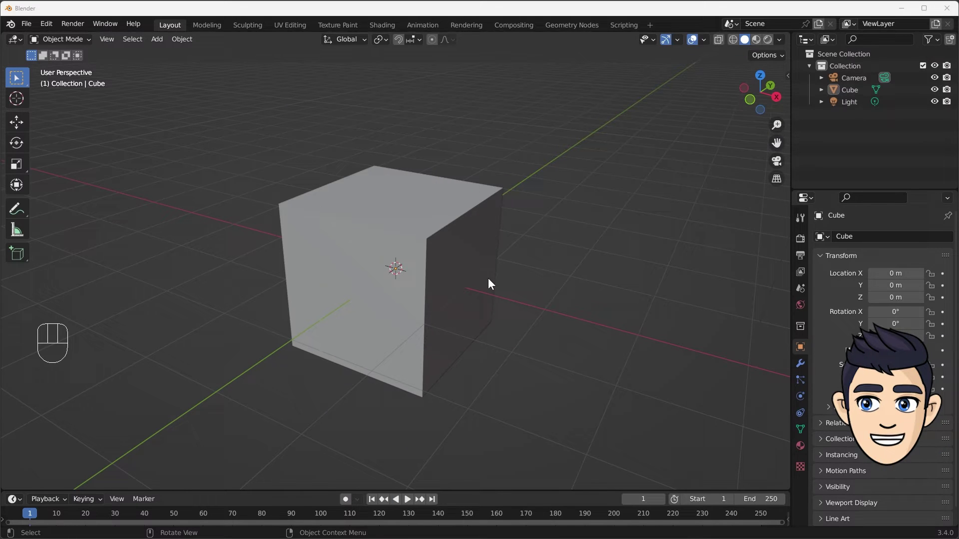
Delete the default cube and add a UV sphere at the origin, back in solid shading
{"action": "key", "text": "Delete"}
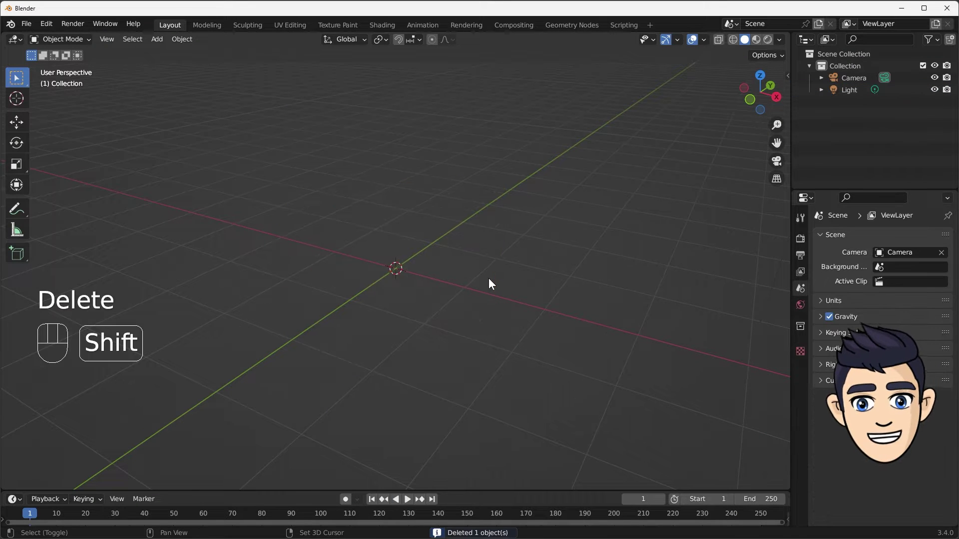
{"action": "key", "text": "shift+a"}
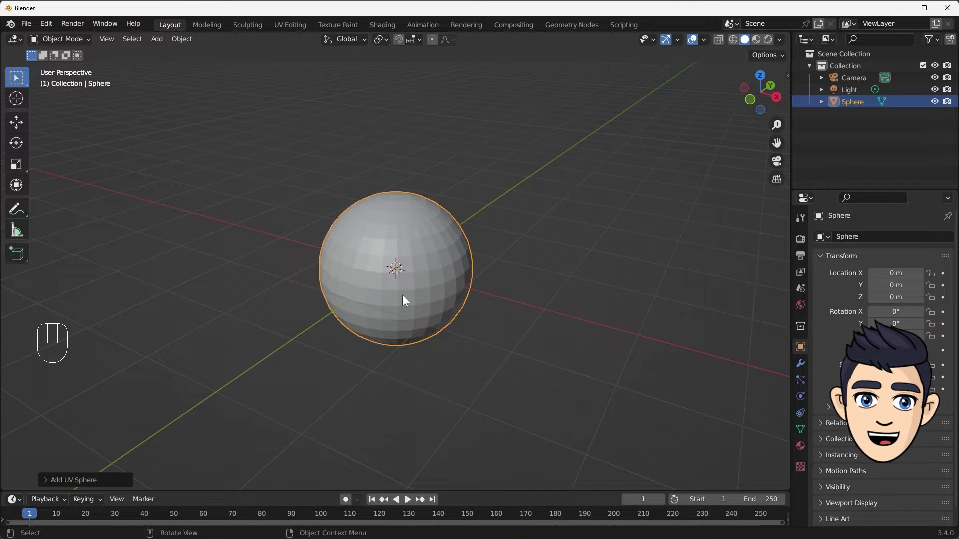
{"action": "key", "text": "KP_Decimal"}
{"action": "left_click_drag", "start_coordinate": [405, 266], "coordinate": [493, 275]}
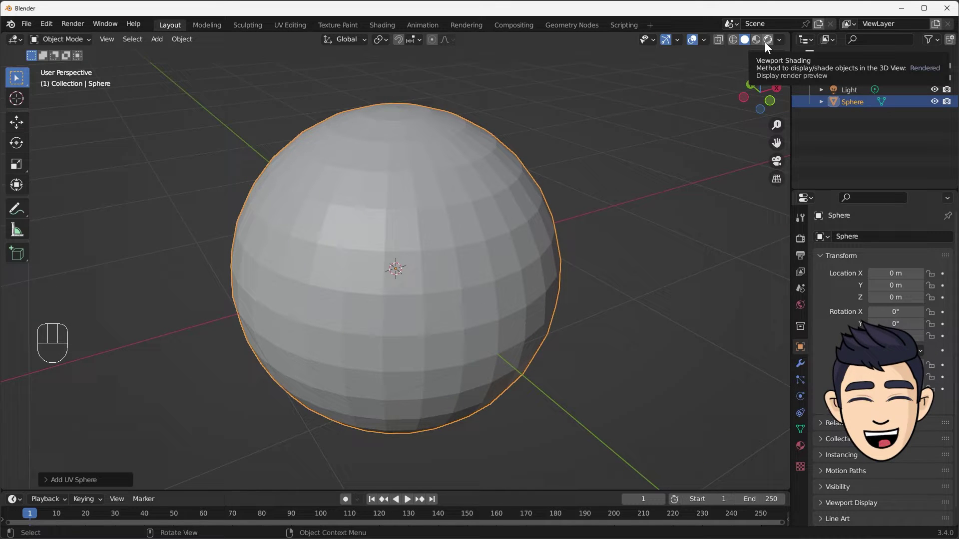
{"action": "left_click_drag", "start_coordinate": [404, 260], "coordinate": [494, 245]}
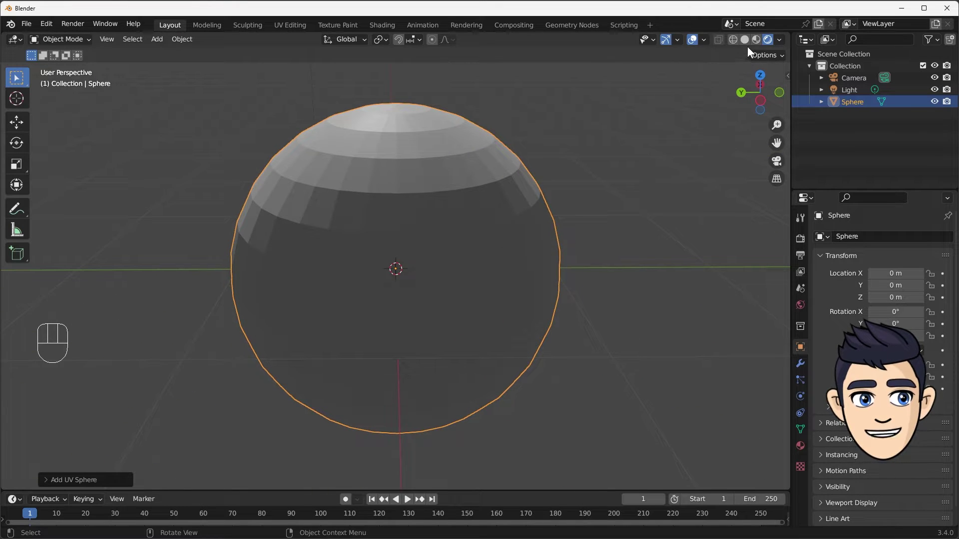
{"action": "left_click", "coordinate": [749, 44]}
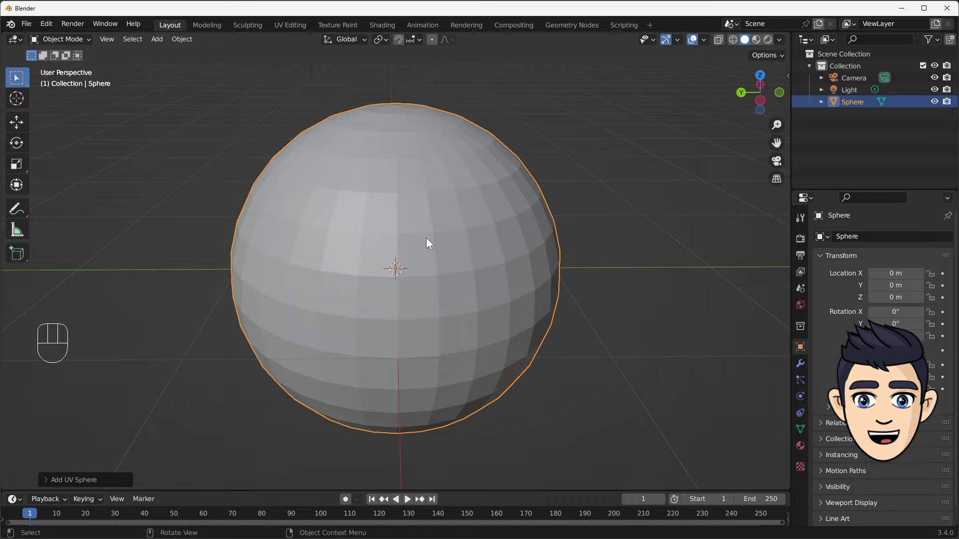
Shade the sphere smooth, inspect it, then shade it flat again to compare the facets
{"action": "right_click", "coordinate": [456, 276]}
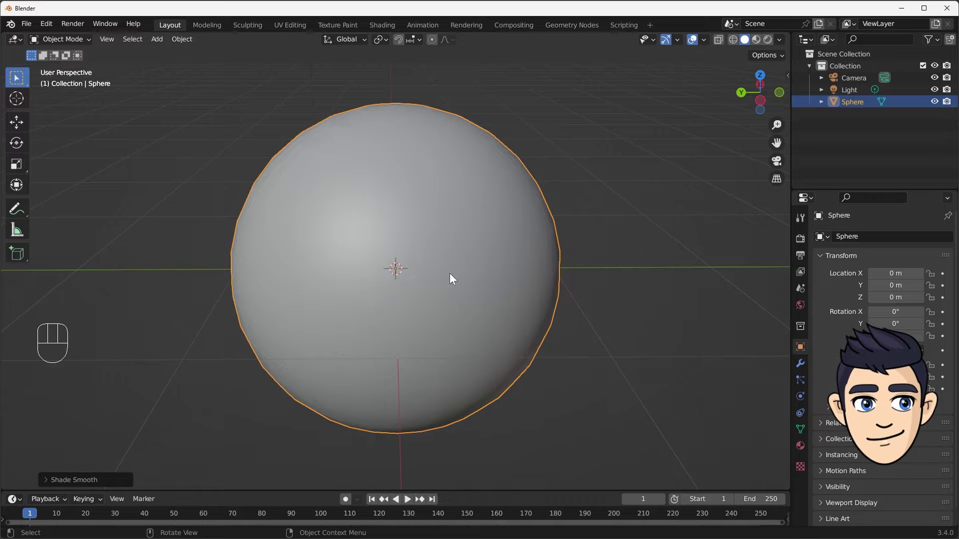
{"action": "left_click_drag", "start_coordinate": [327, 224], "coordinate": [567, 224]}
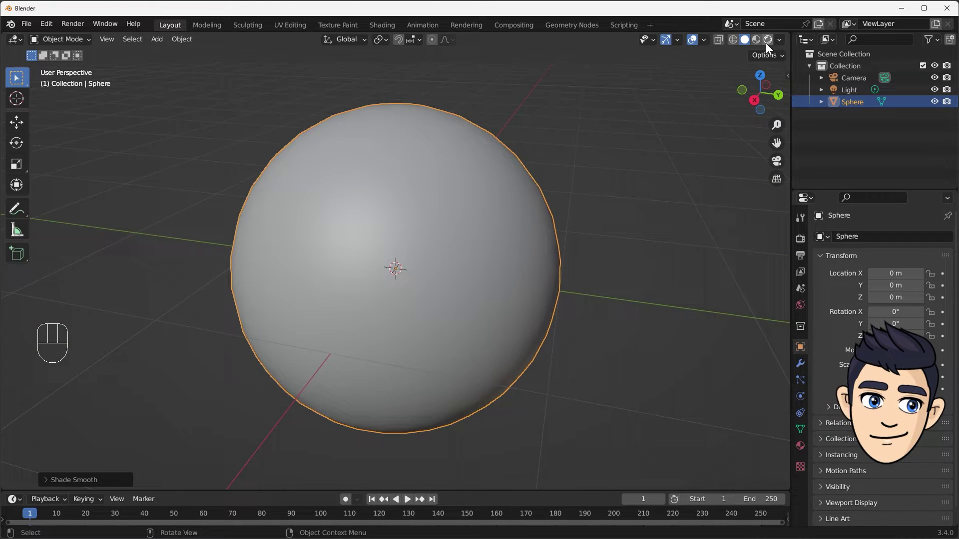
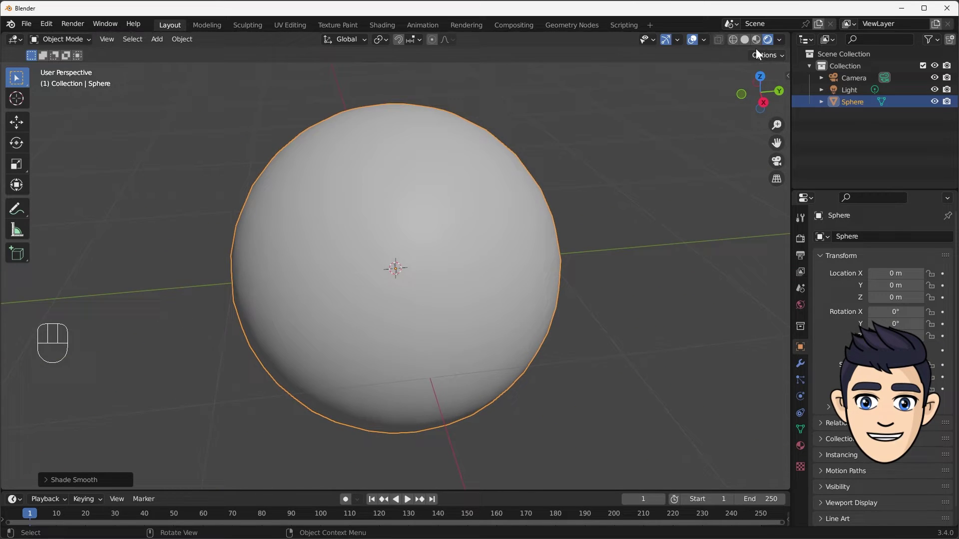
{"action": "left_click", "coordinate": [748, 41]}
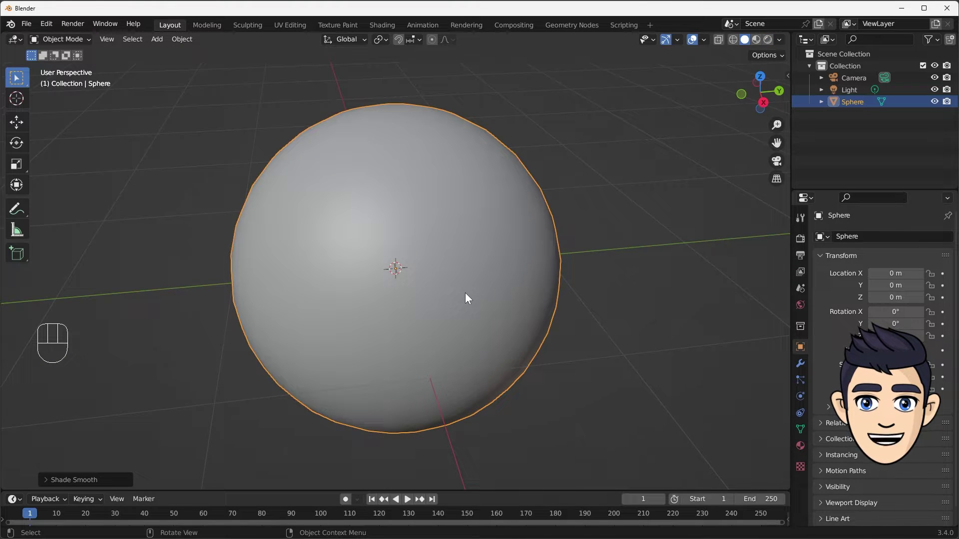
{"action": "left_click_drag", "start_coordinate": [462, 289], "coordinate": [454, 315]}
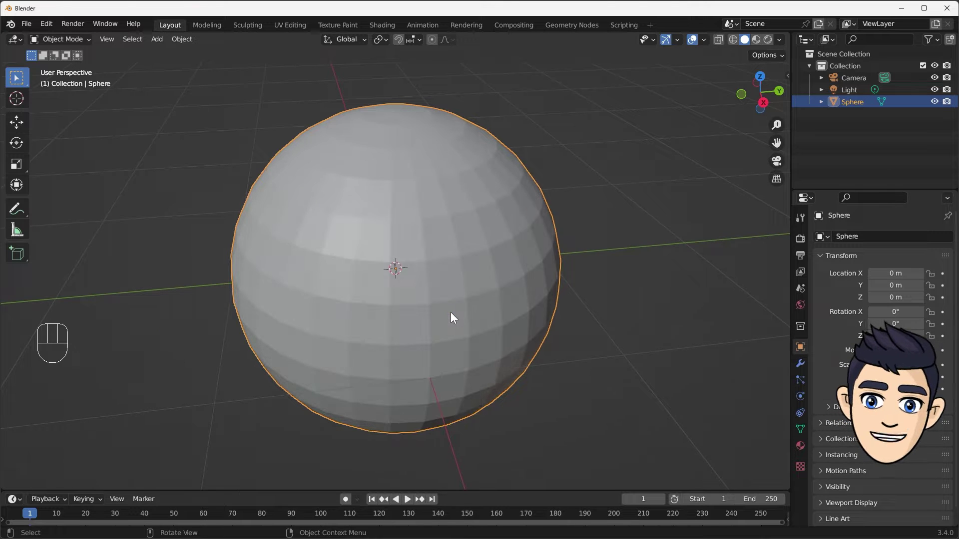
{"action": "left_click_drag", "start_coordinate": [409, 283], "coordinate": [493, 263]}
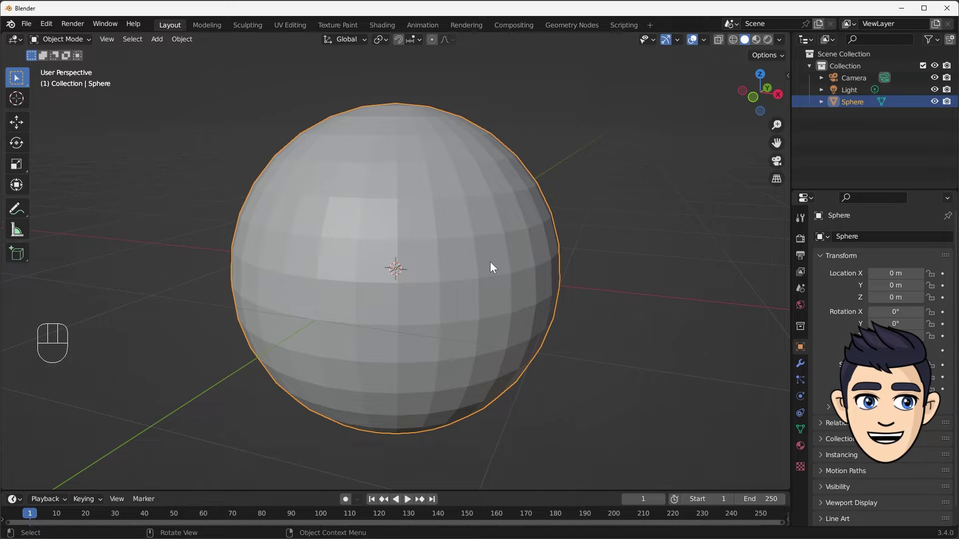
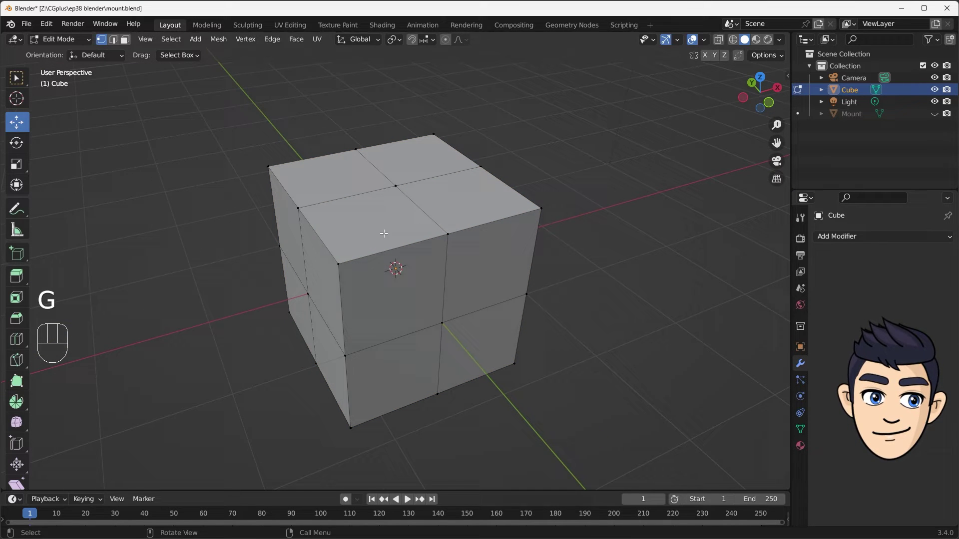
Switch to face selection and select the entire cube mesh in Edit Mode
{"action": "left_click", "coordinate": [125, 44]}
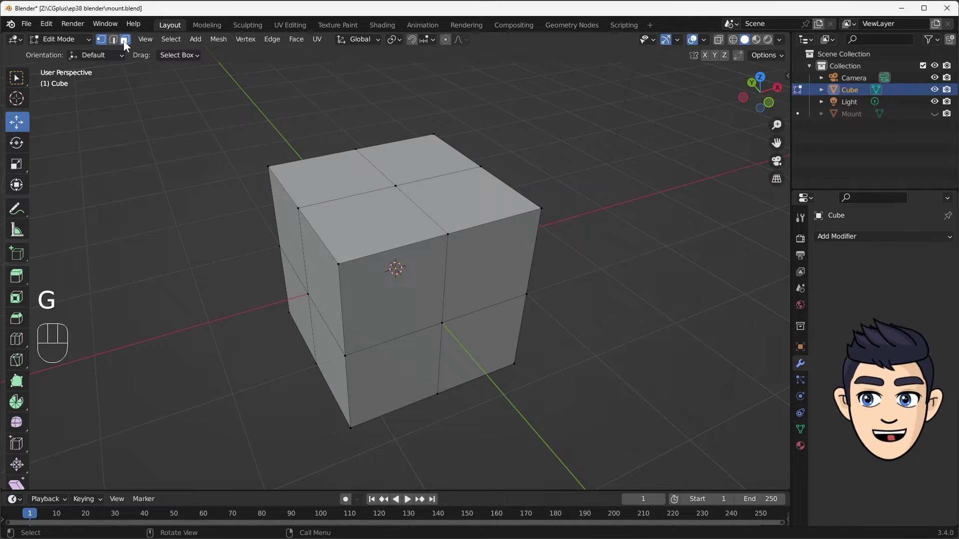
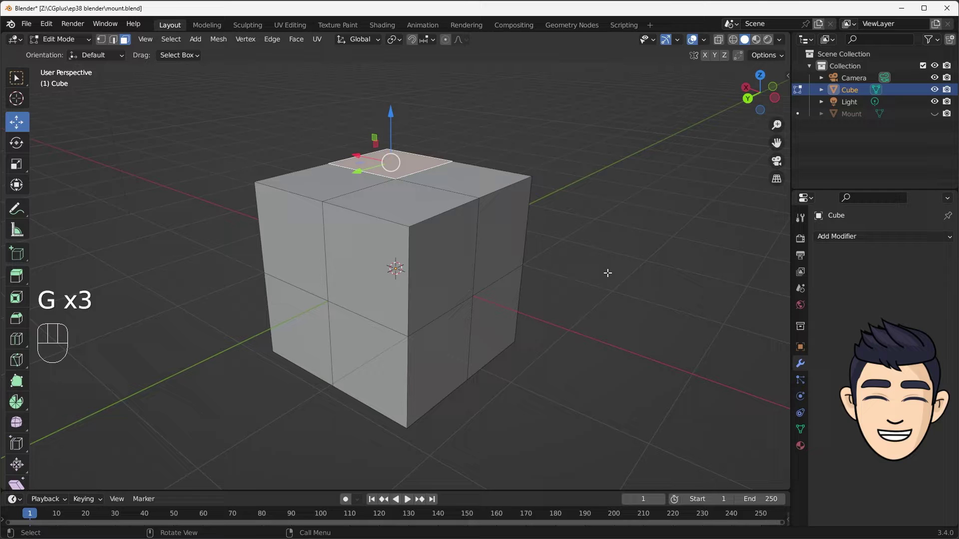
{"action": "key", "text": "a"}
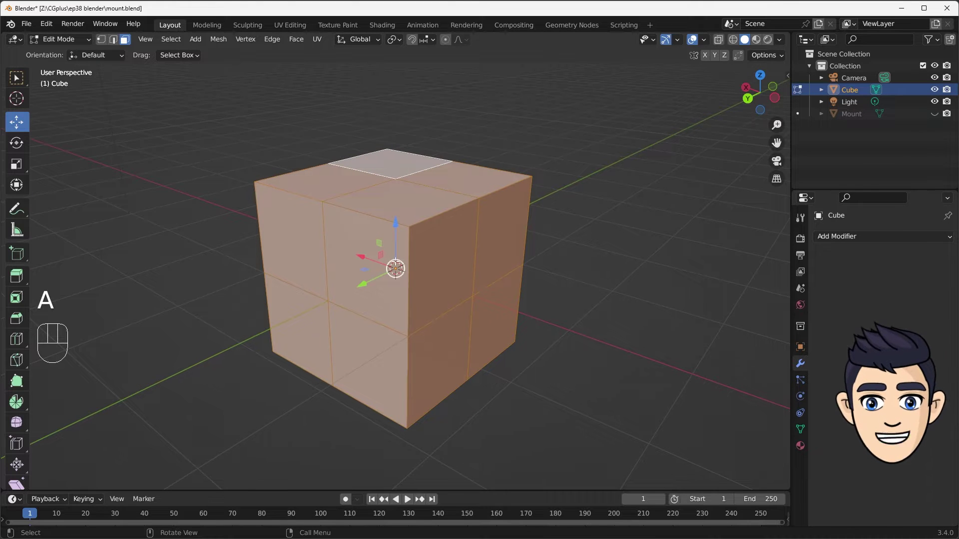
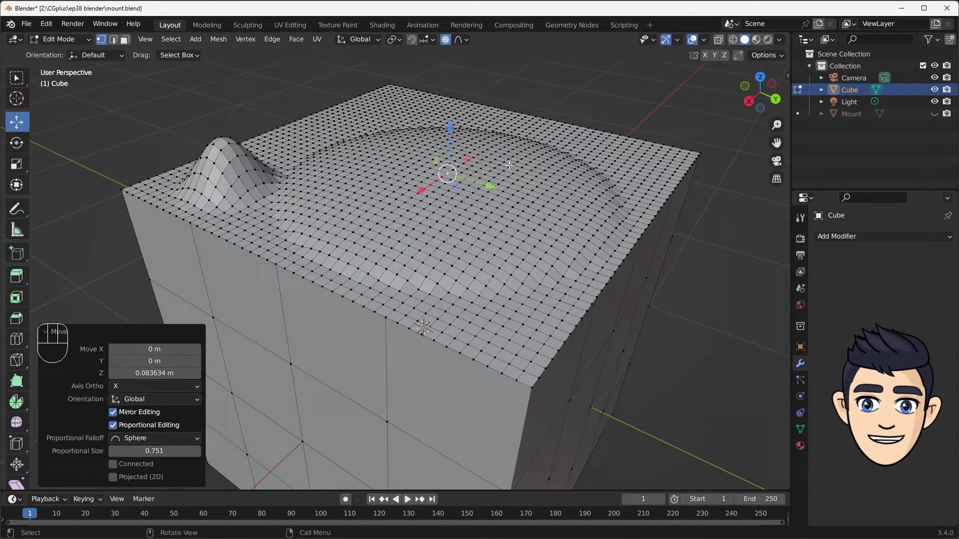
Move the selected vertices with proportional falloff to raise a peak on the cube's top
{"action": "key", "text": "g"}
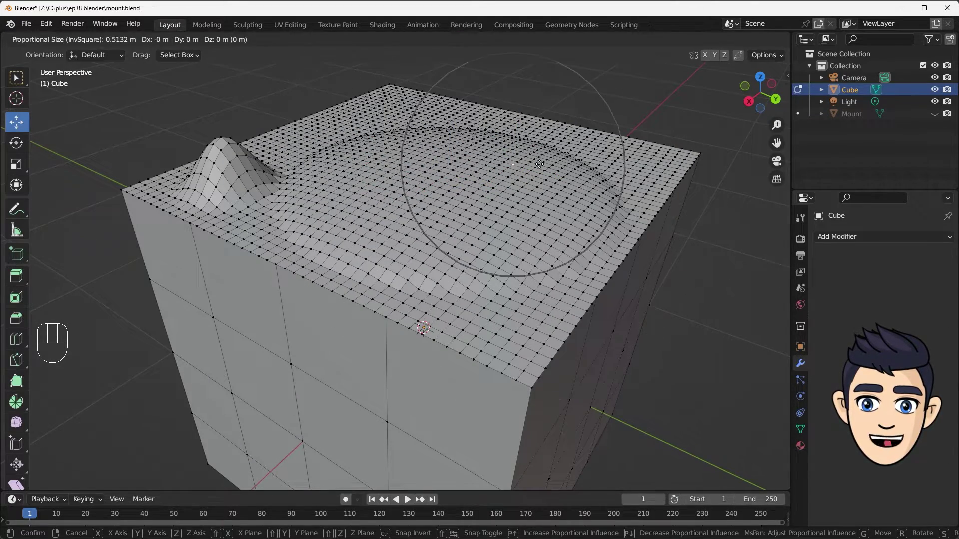
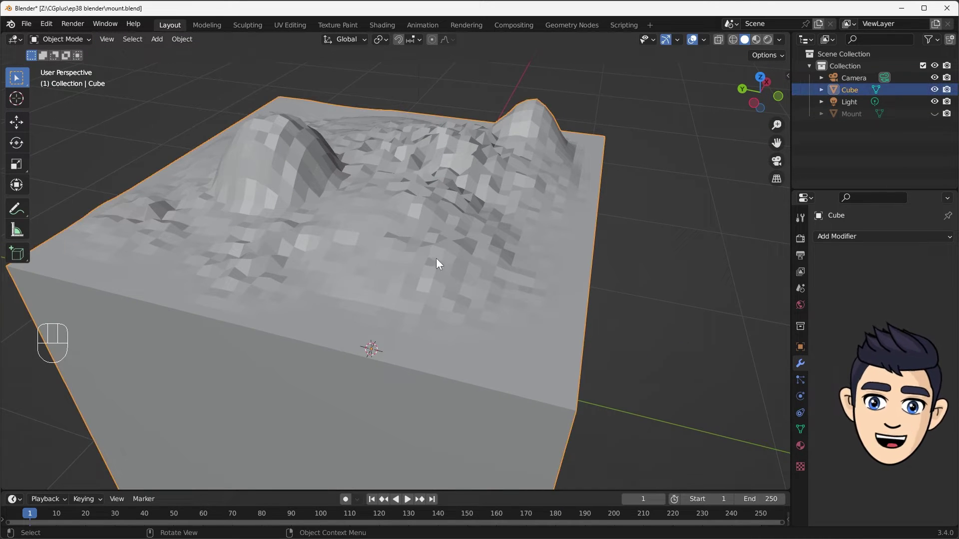
Shade the terrain smooth with Auto Smooth at 30° and inspect it from several angles
{"action": "right_click", "coordinate": [438, 229]}
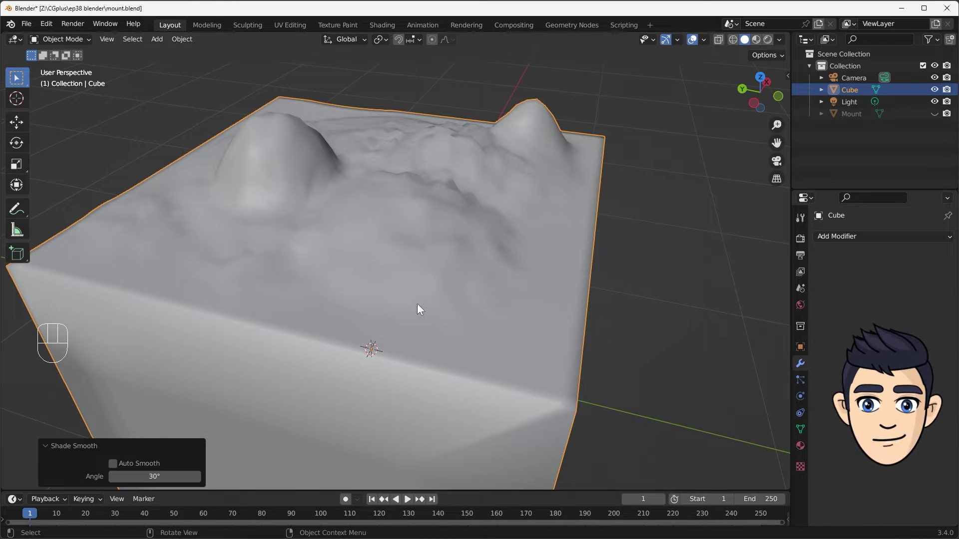
{"action": "left_click_drag", "start_coordinate": [435, 240], "coordinate": [470, 225]}
{"action": "left_click_drag", "start_coordinate": [449, 207], "coordinate": [414, 219]}
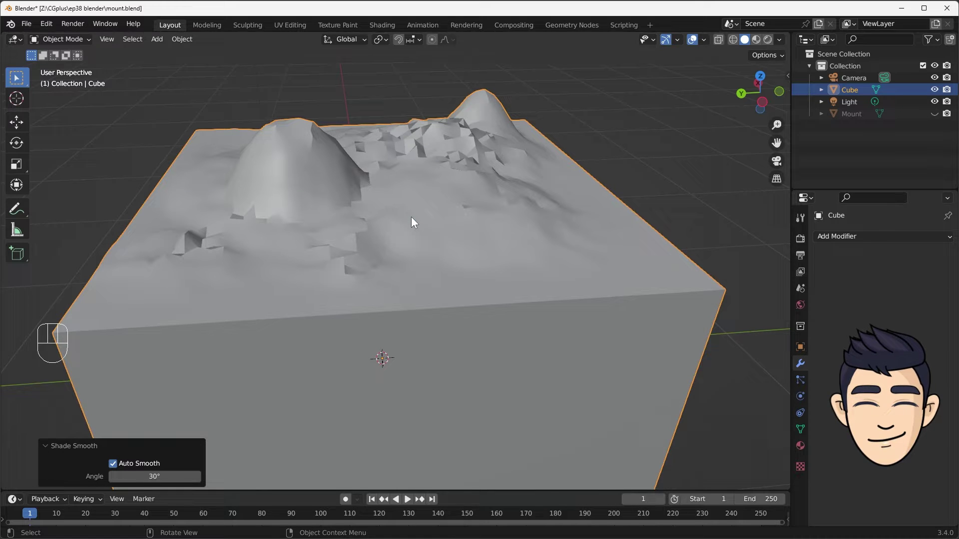
{"action": "left_click_drag", "start_coordinate": [492, 282], "coordinate": [503, 256]}
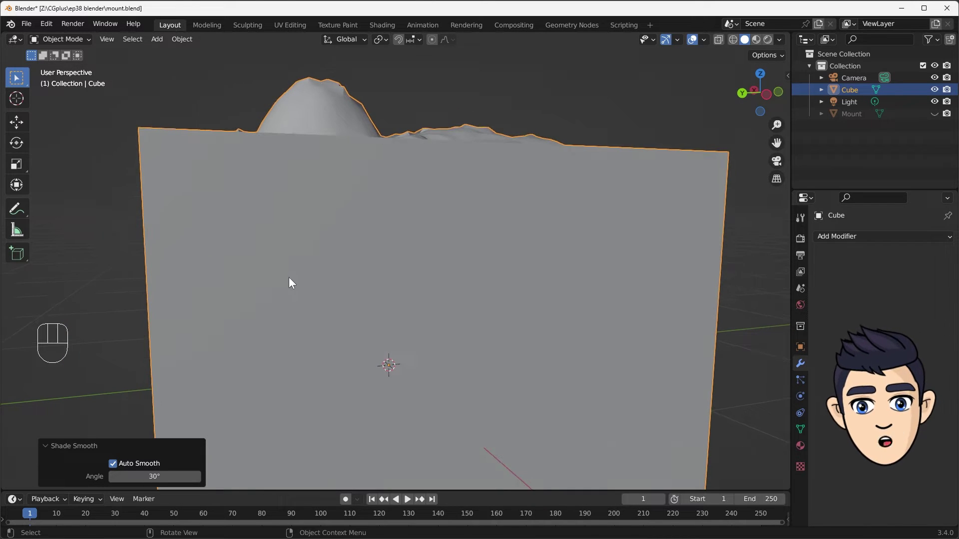
{"action": "left_click_drag", "start_coordinate": [371, 284], "coordinate": [605, 321]}
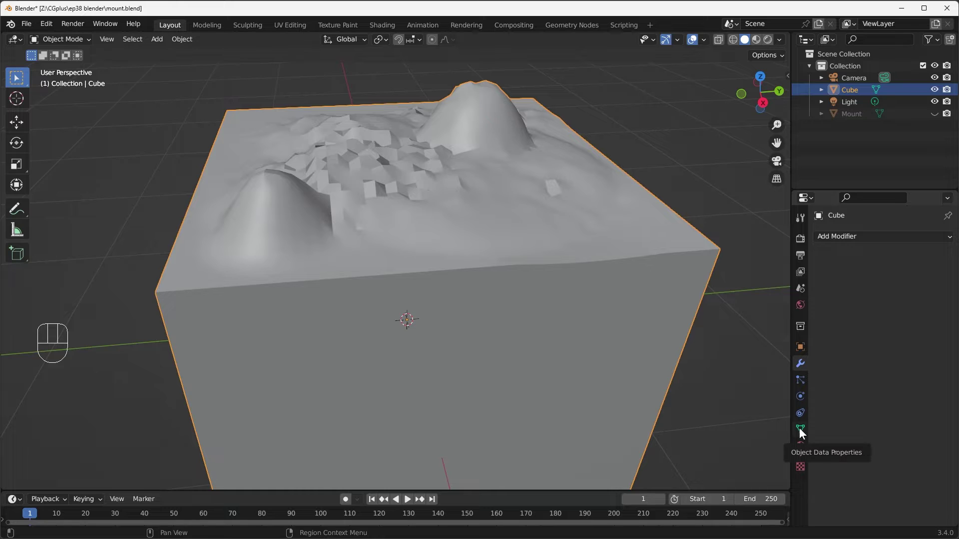
Raise the terrain's auto smooth angle to 80° in the mesh data settings and show its modifier list
{"action": "left_click", "coordinate": [802, 430]}
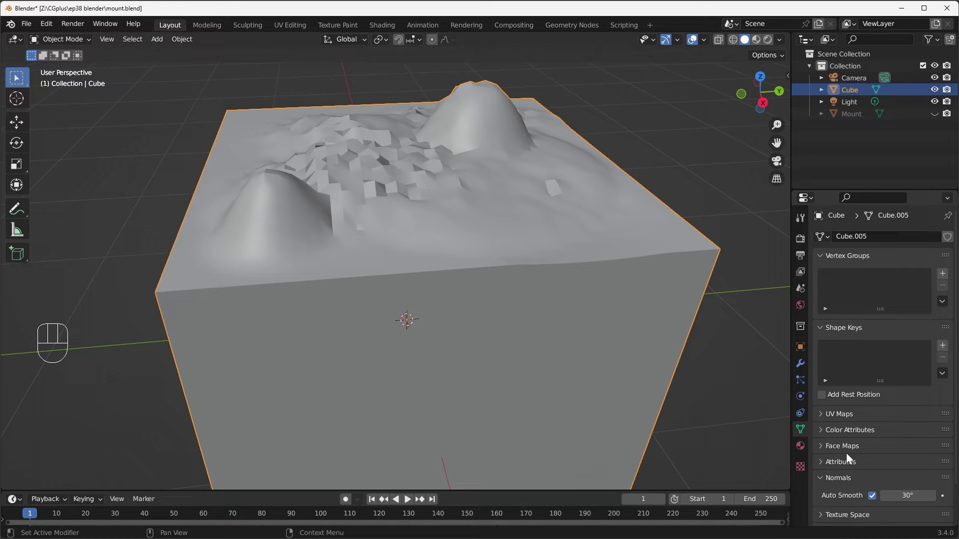
{"action": "left_click", "coordinate": [823, 478]}
{"action": "left_click", "coordinate": [824, 480]}
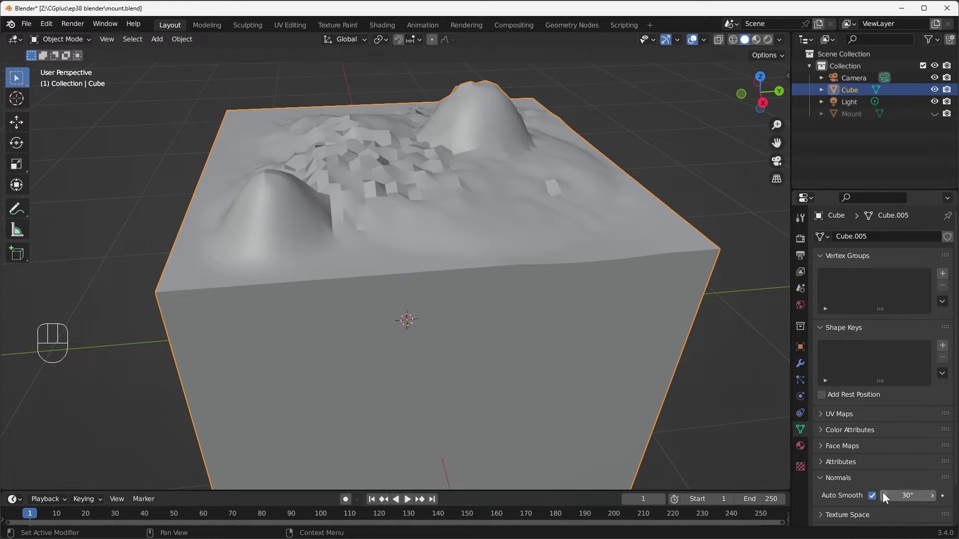
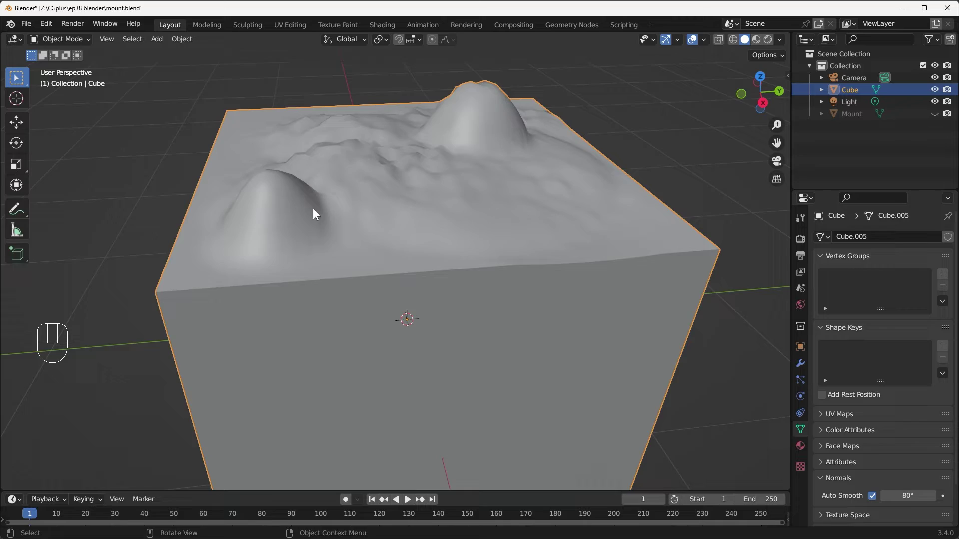
{"action": "left_click_drag", "start_coordinate": [344, 203], "coordinate": [542, 263]}
{"action": "left_click_drag", "start_coordinate": [439, 225], "coordinate": [600, 183]}
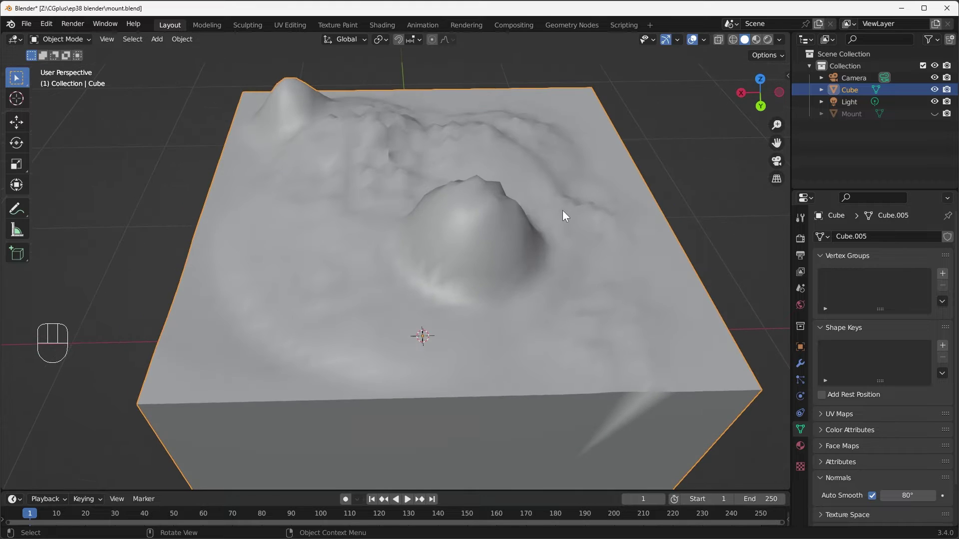
{"action": "left_click_drag", "start_coordinate": [542, 223], "coordinate": [239, 214]}
{"action": "left_click_drag", "start_coordinate": [582, 223], "coordinate": [553, 204]}
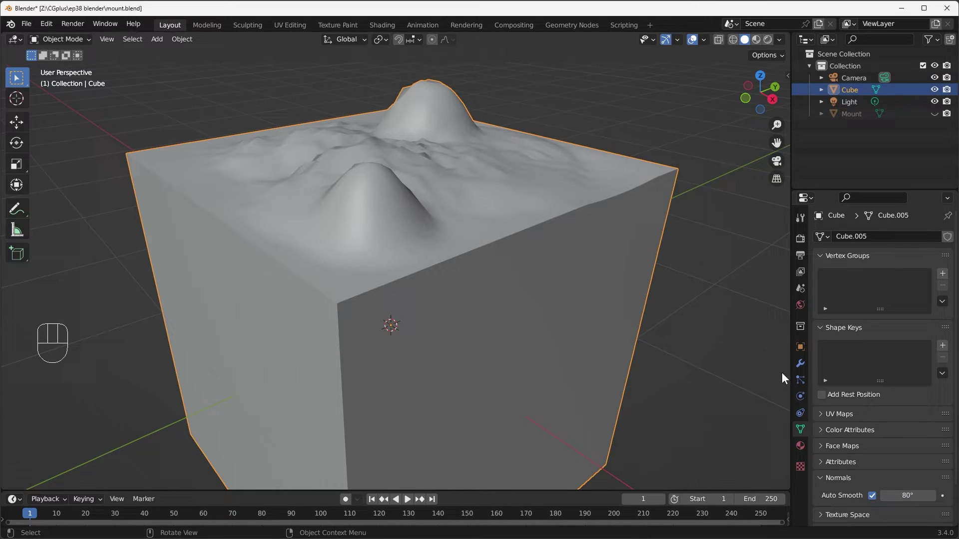
{"action": "left_click", "coordinate": [798, 368]}
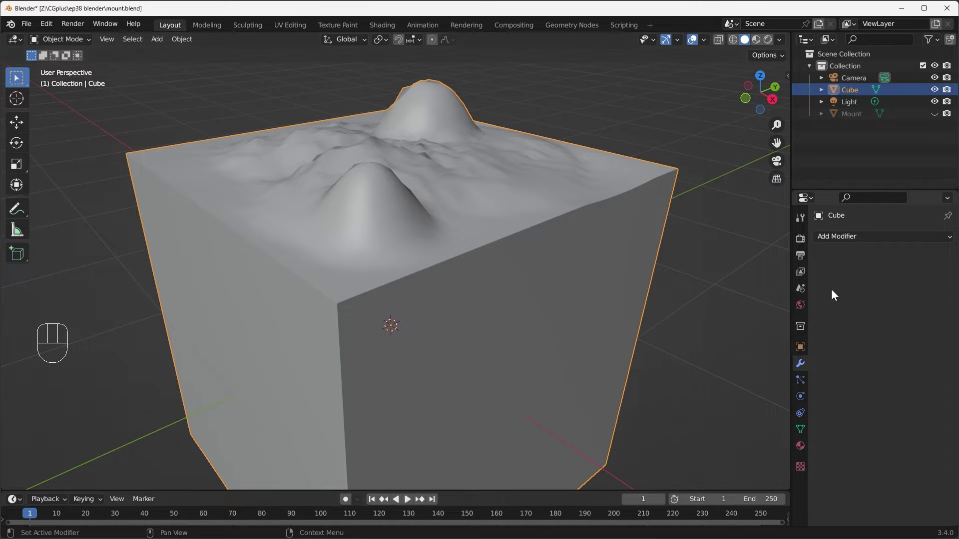
Add a Subdivision Surface modifier to the terrain cube with viewport level 2
{"action": "left_click_drag", "start_coordinate": [868, 241], "coordinate": [752, 453]}
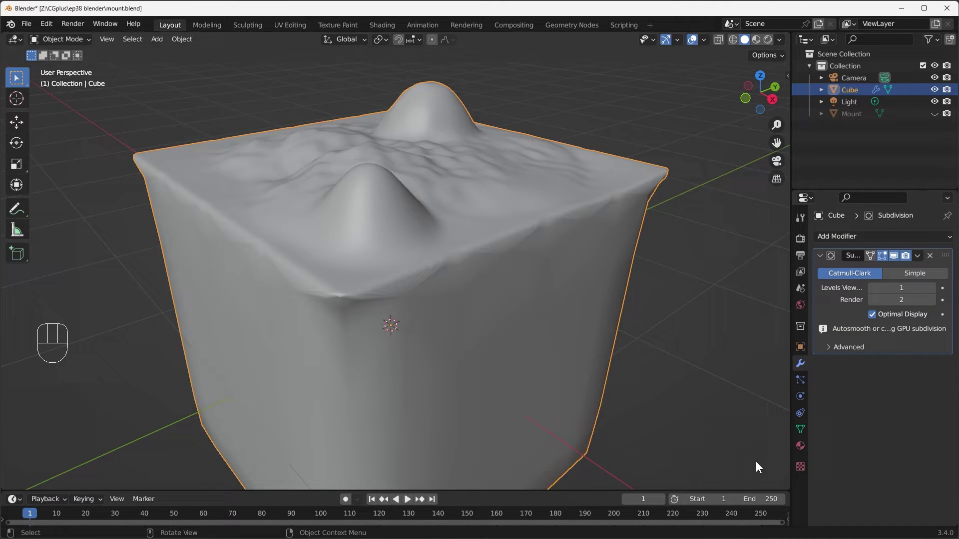
{"action": "left_click", "coordinate": [896, 258]}
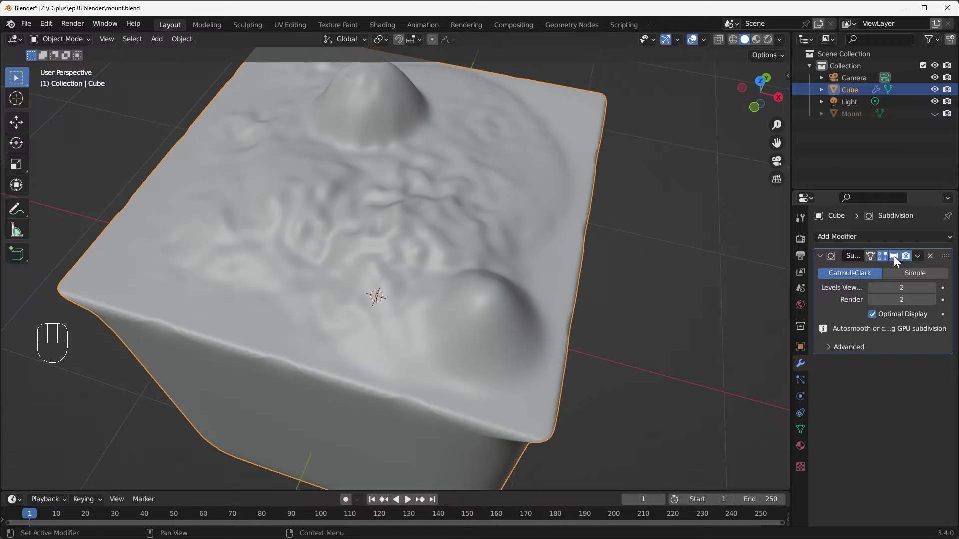
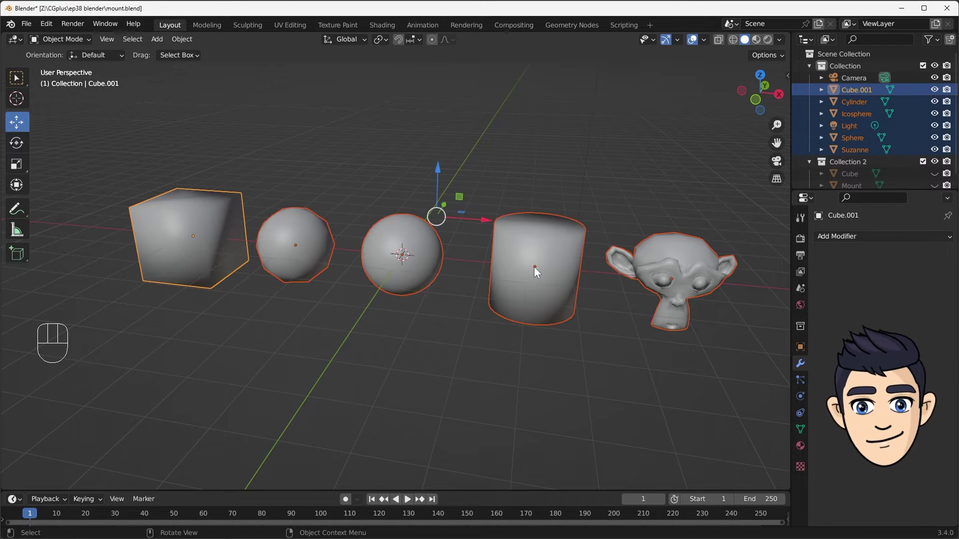
Toggle Auto Smooth (30°) on the smooth-shaded primitive shapes to compare the result
{"action": "left_click_drag", "start_coordinate": [551, 251], "coordinate": [522, 262]}
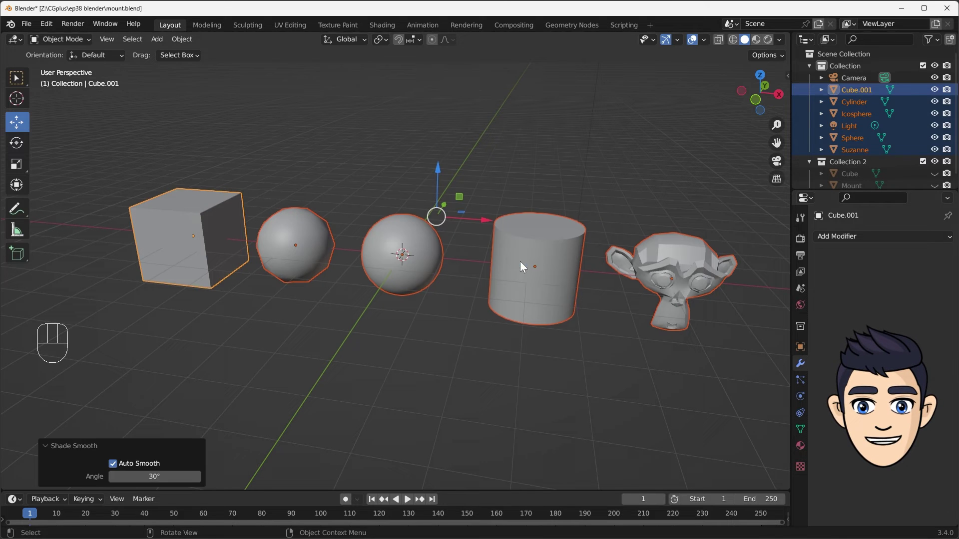
{"action": "left_click", "coordinate": [601, 180]}
{"action": "left_click", "coordinate": [607, 197]}
{"action": "left_click", "coordinate": [621, 179]}
{"action": "left_click_drag", "start_coordinate": [159, 172], "coordinate": [729, 340]}
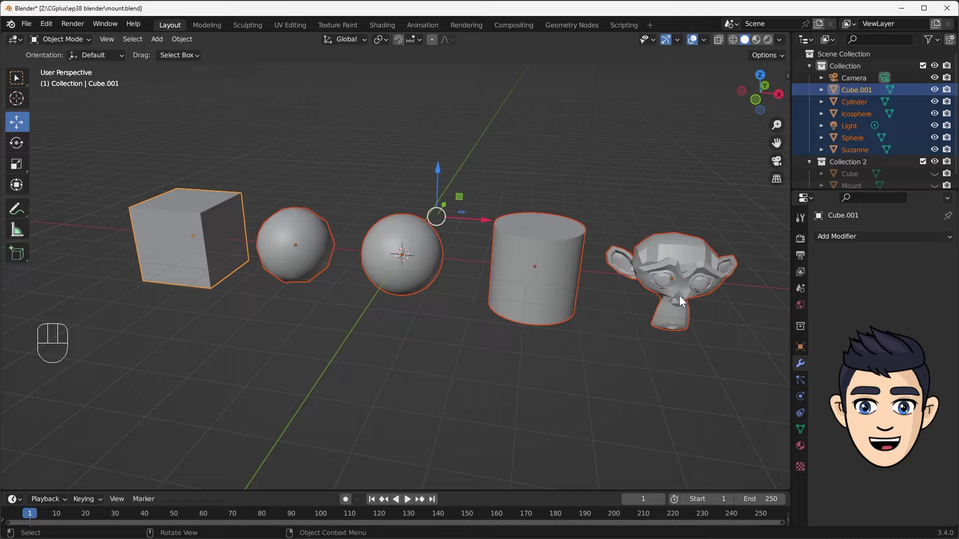
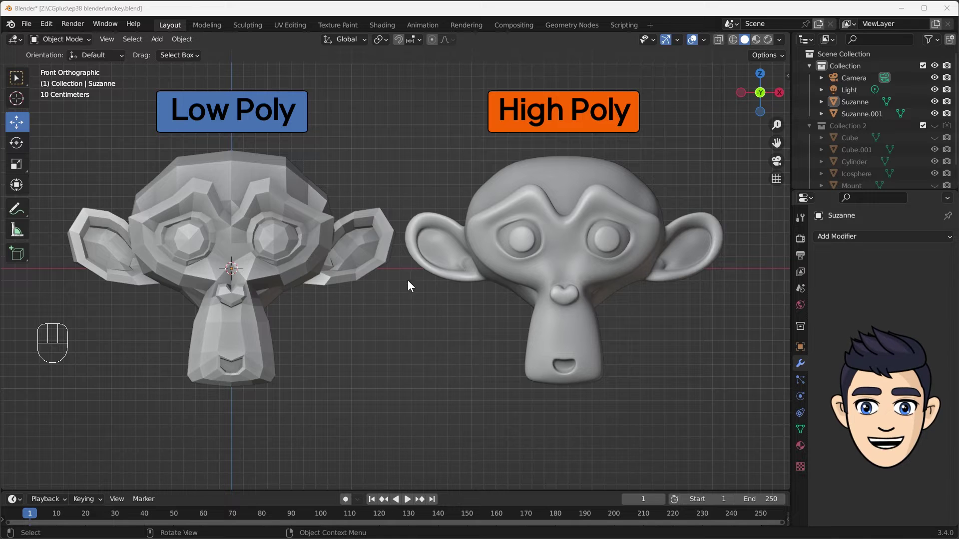
{"action": "left_click_drag", "start_coordinate": [504, 132], "coordinate": [310, 238]}
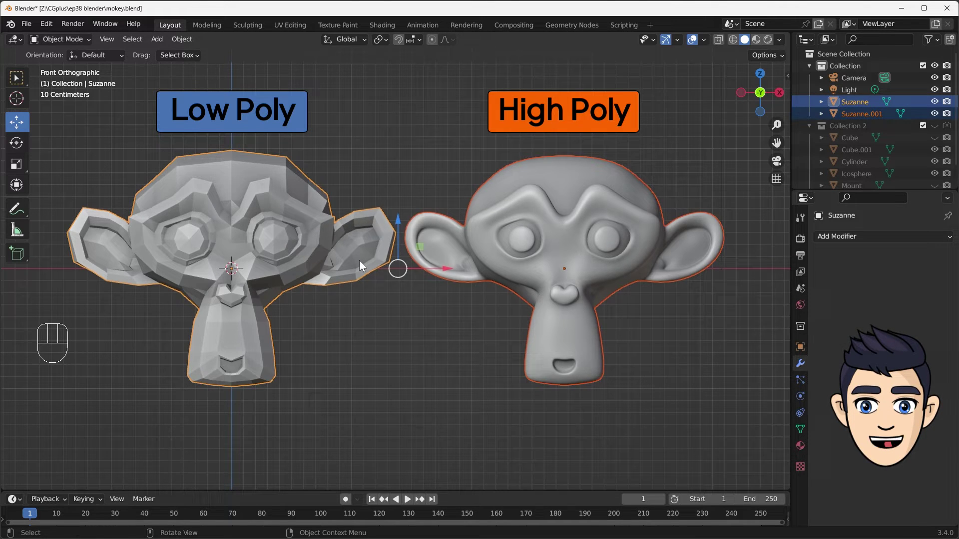
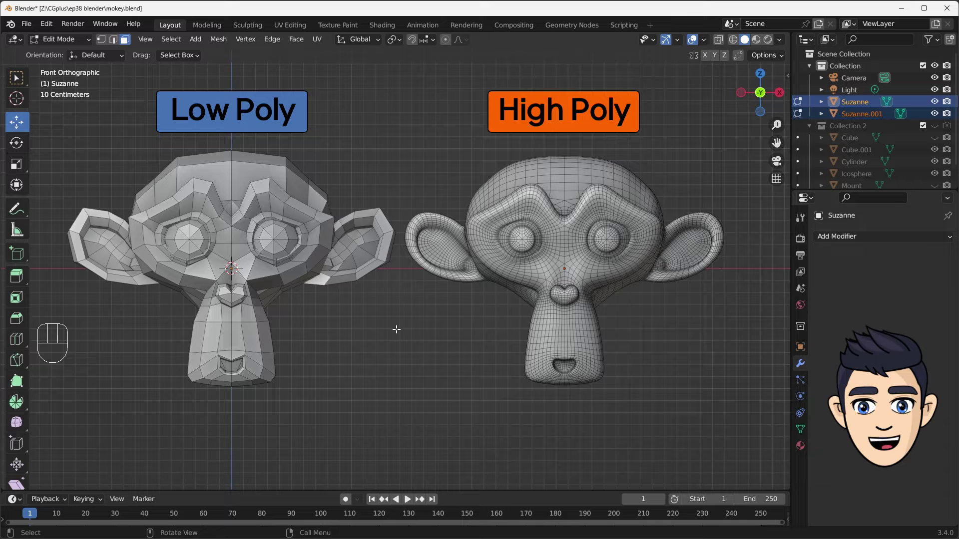
{"action": "key", "text": "Tab"}
{"action": "left_click_drag", "start_coordinate": [347, 111], "coordinate": [313, 209]}
{"action": "left_click", "coordinate": [592, 256]}
{"action": "left_click_drag", "start_coordinate": [579, 234], "coordinate": [565, 280]}
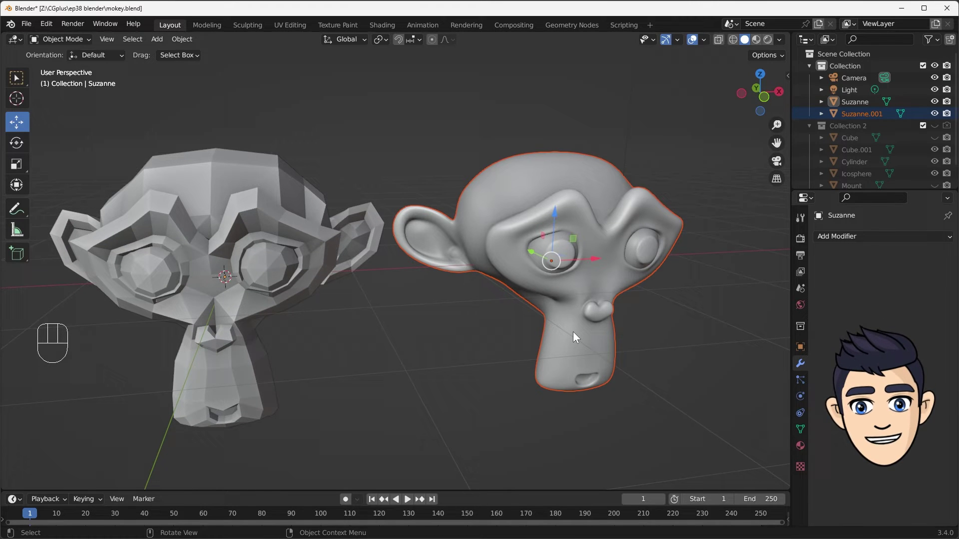
Select the low-poly Suzanne head and add a Subdivision Surface modifier to it
{"action": "left_click_drag", "start_coordinate": [483, 327], "coordinate": [575, 304]}
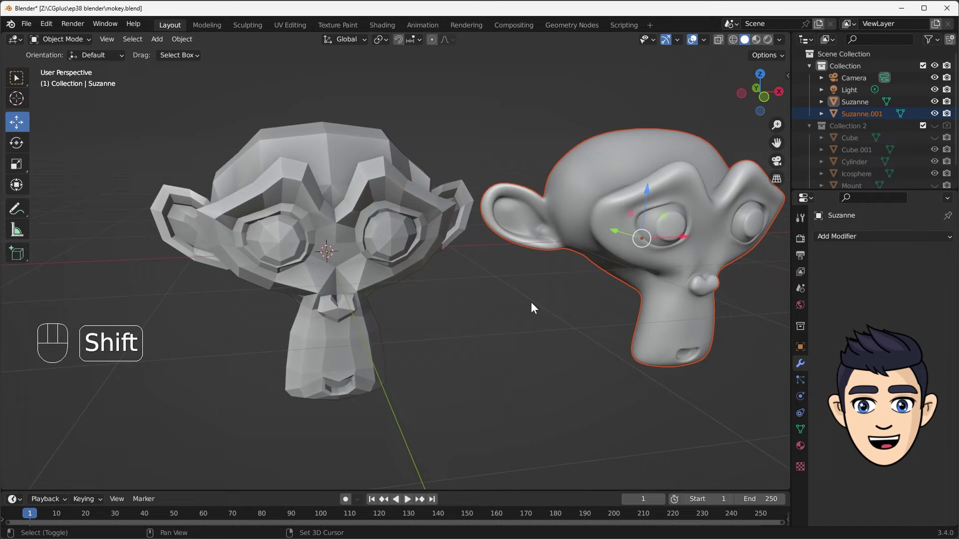
{"action": "left_click_drag", "start_coordinate": [511, 308], "coordinate": [515, 315]}
{"action": "left_click", "coordinate": [509, 317]}
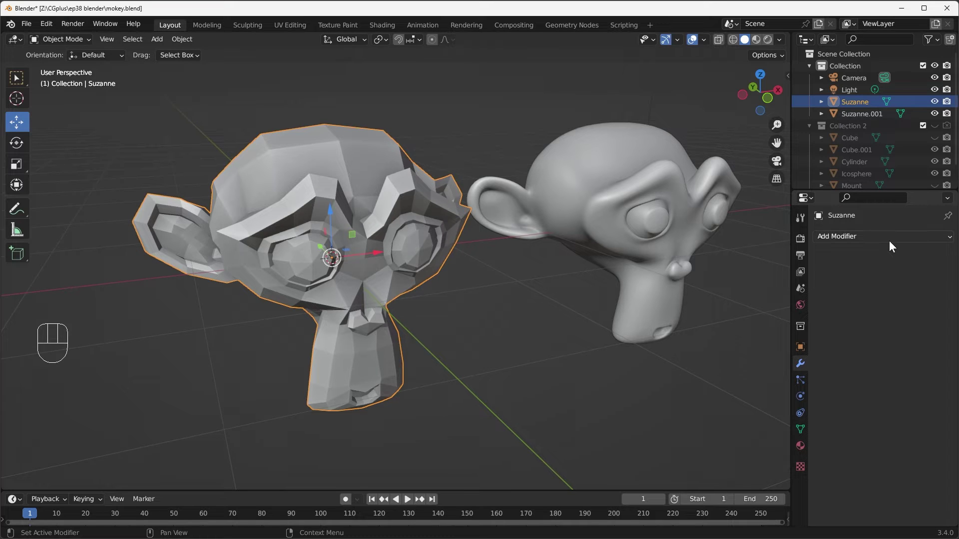
{"action": "left_click_drag", "start_coordinate": [891, 244], "coordinate": [753, 455]}
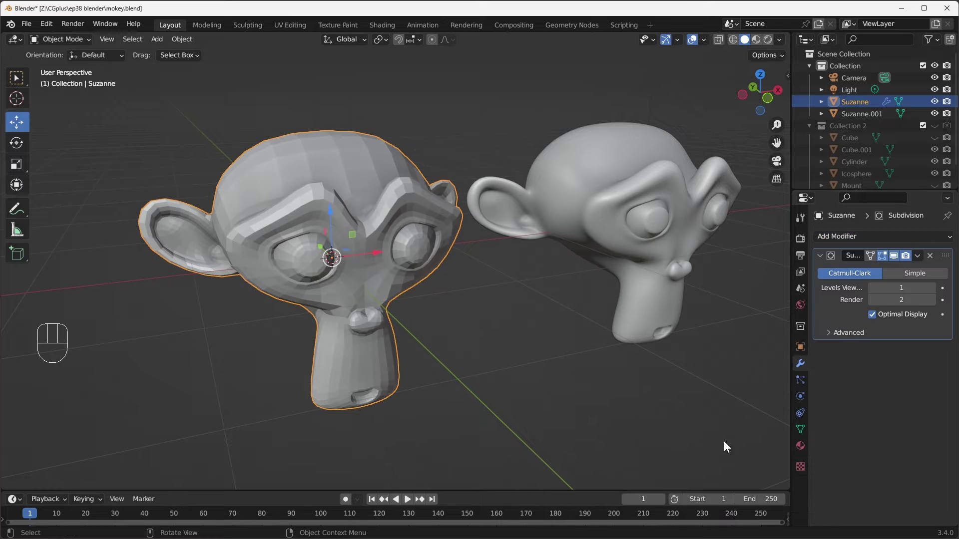
{"action": "left_click_drag", "start_coordinate": [599, 407], "coordinate": [588, 407]}
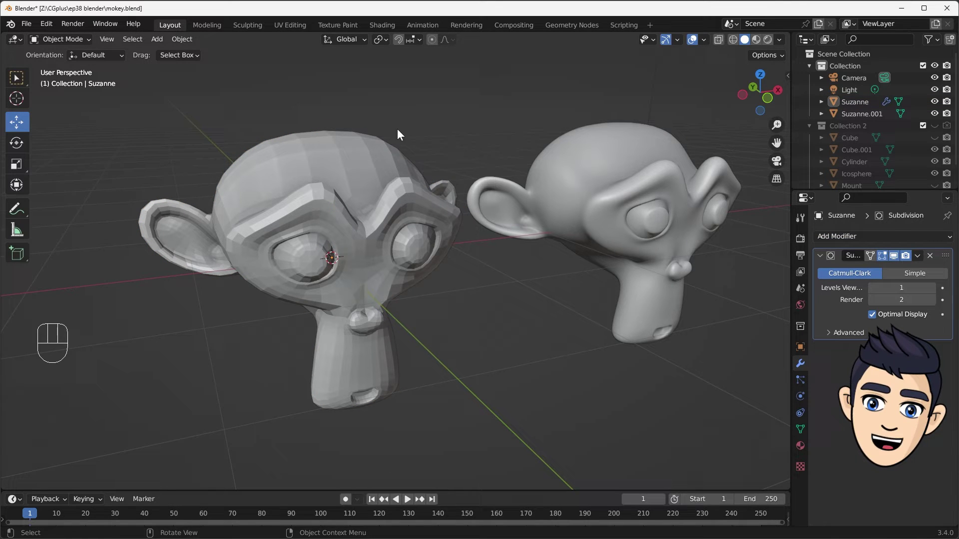
{"action": "left_click", "coordinate": [415, 208]}
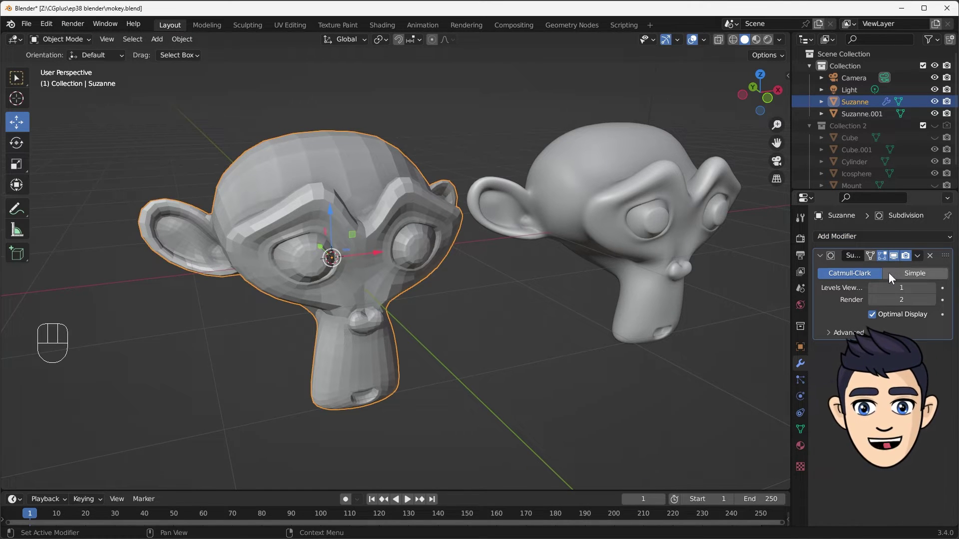
Toggle the modifier's viewport display to compare, then set Levels Viewport to 2
{"action": "left_click", "coordinate": [898, 259]}
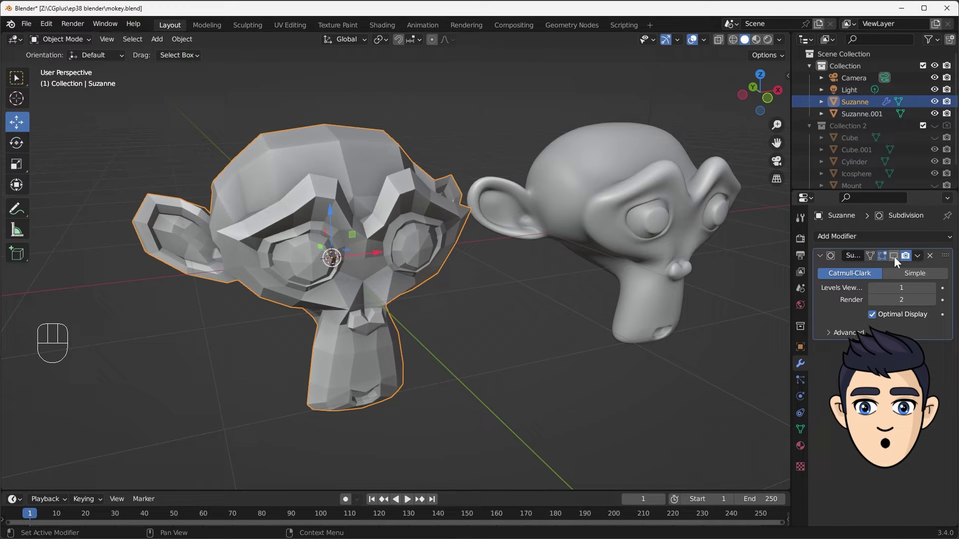
{"action": "left_click", "coordinate": [898, 258]}
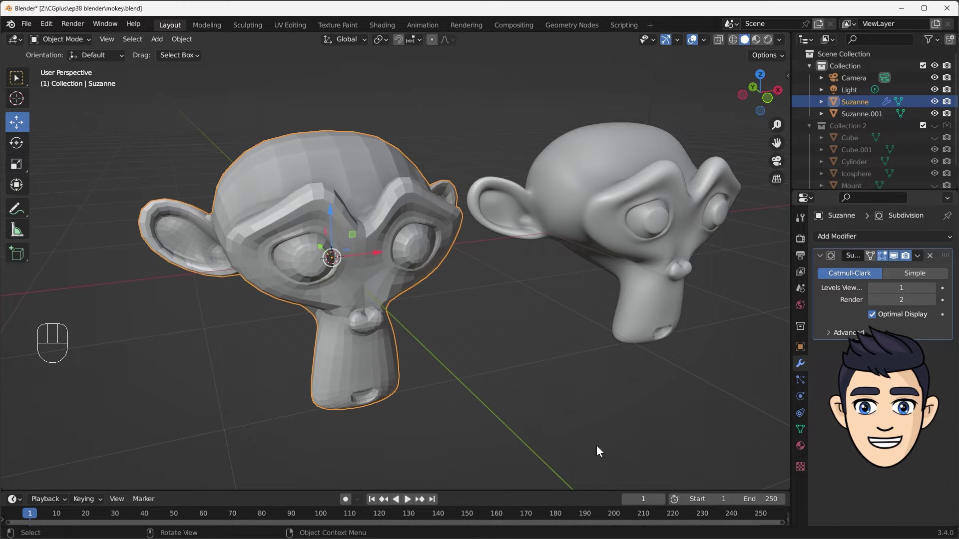
{"action": "left_click", "coordinate": [436, 419]}
{"action": "left_click", "coordinate": [376, 283]}
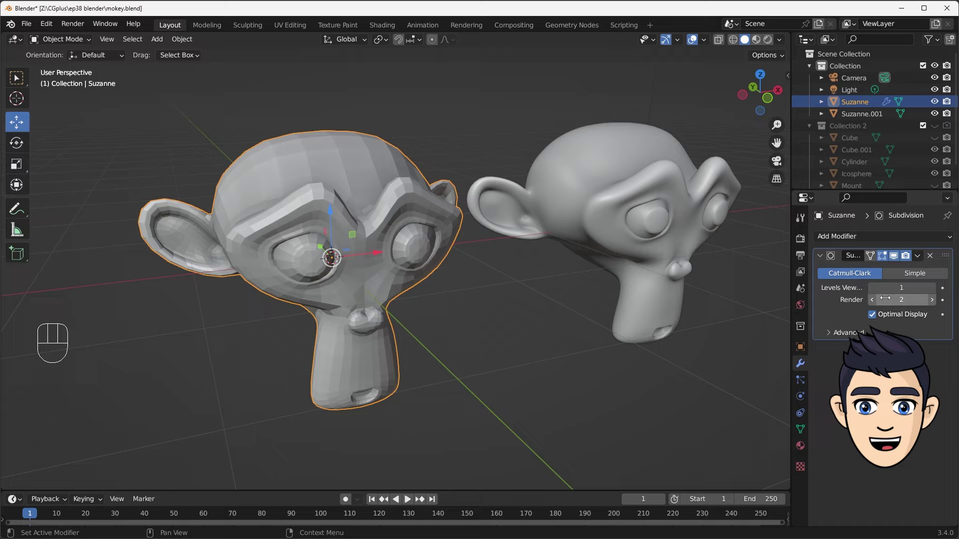
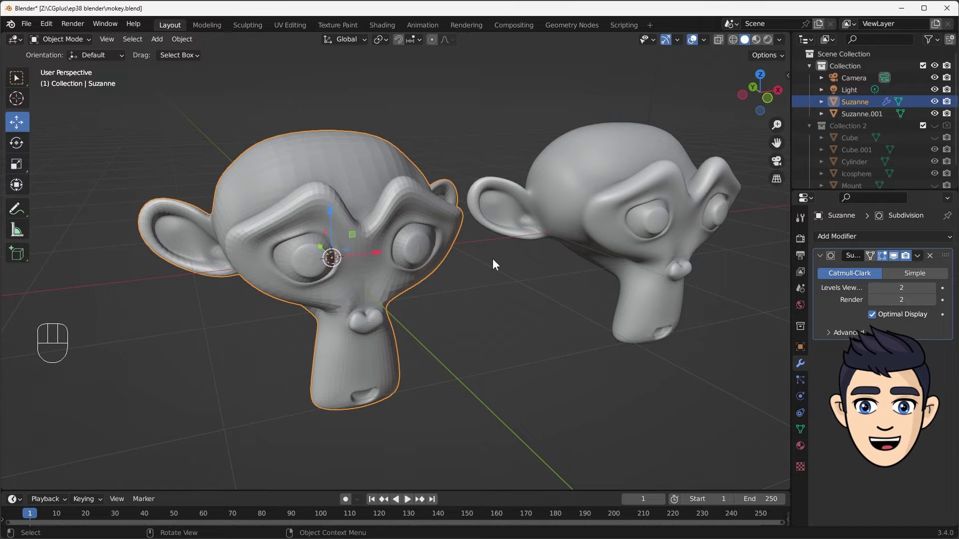
Shade the subdivided low-poly Suzanne smooth and add the high-poly head to the selection
{"action": "right_click", "coordinate": [383, 201]}
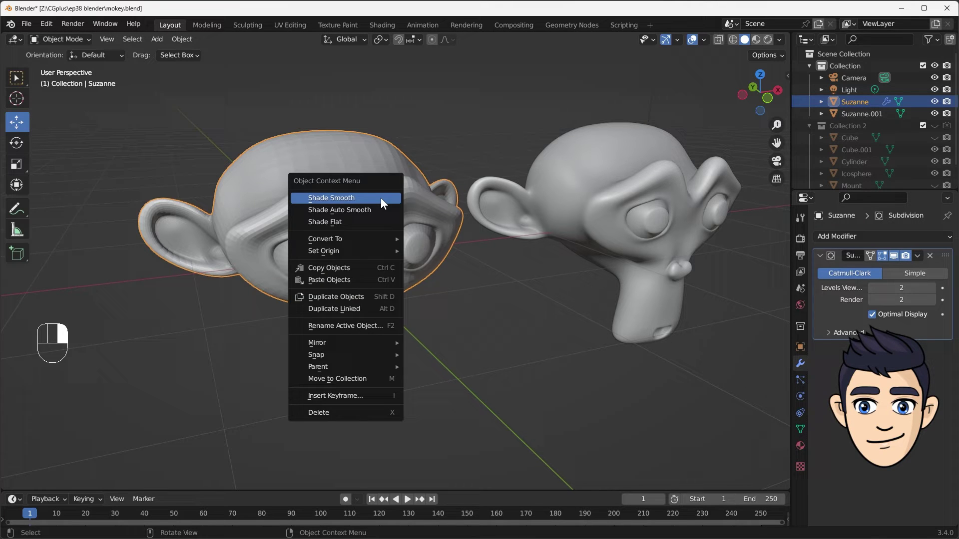
{"action": "left_click", "coordinate": [485, 325]}
{"action": "left_click", "coordinate": [515, 355]}
{"action": "left_click_drag", "start_coordinate": [537, 307], "coordinate": [538, 302]}
{"action": "left_click_drag", "start_coordinate": [419, 175], "coordinate": [375, 194]}
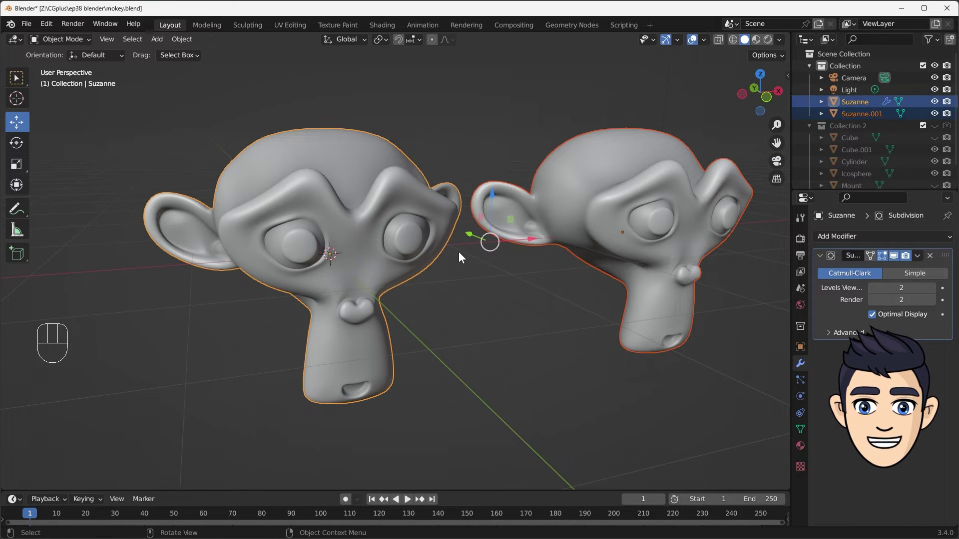
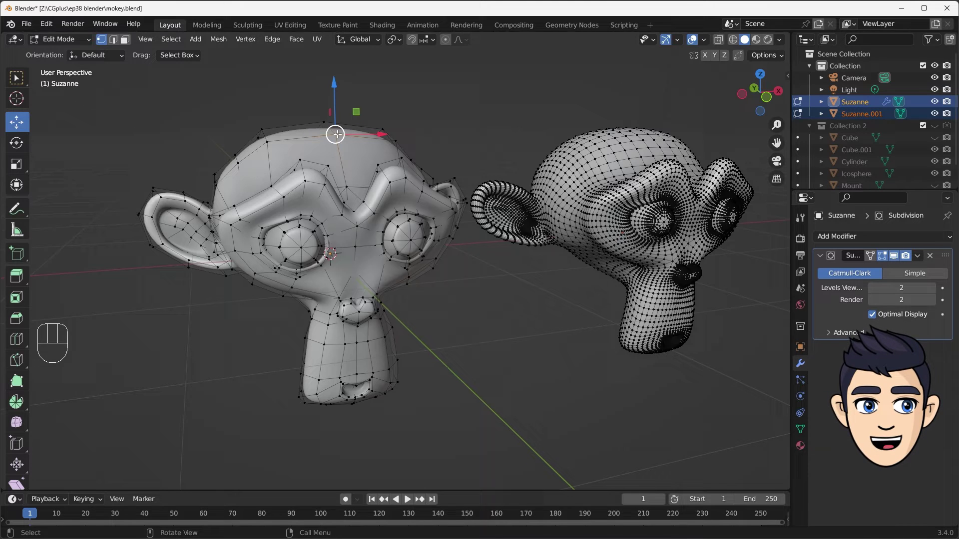
Leave multi-object editing and re-enter Edit Mode on Suzanne alone to show its subdivision cage
{"action": "key", "text": "g"}
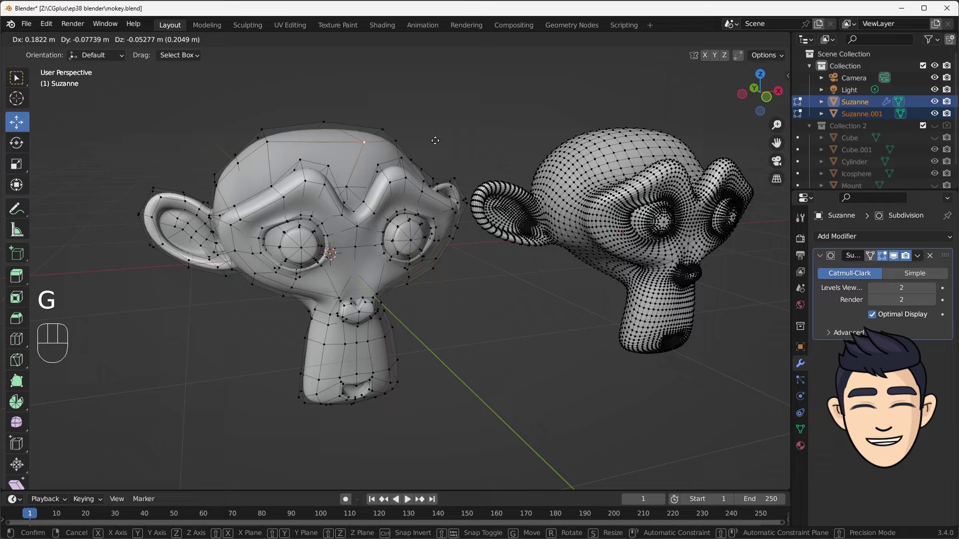
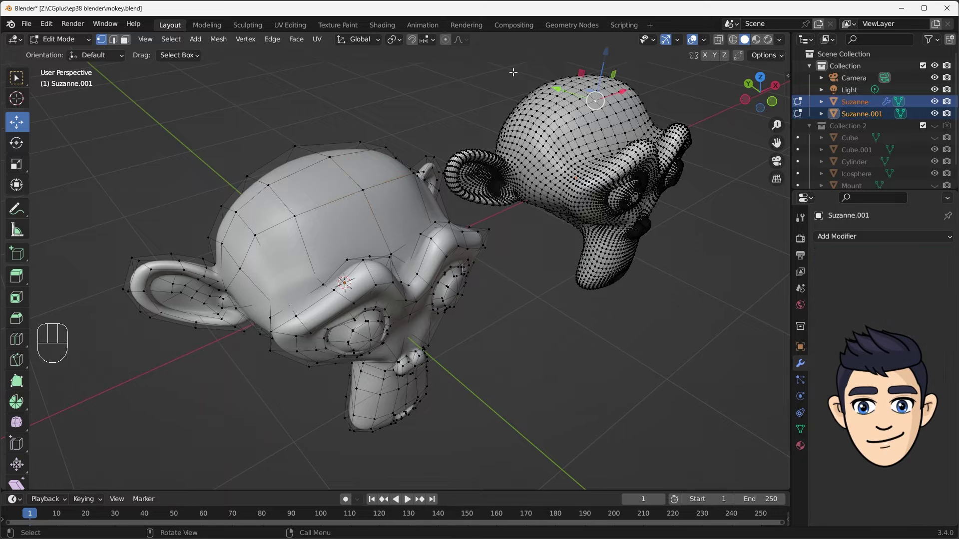
{"action": "key", "text": "g"}
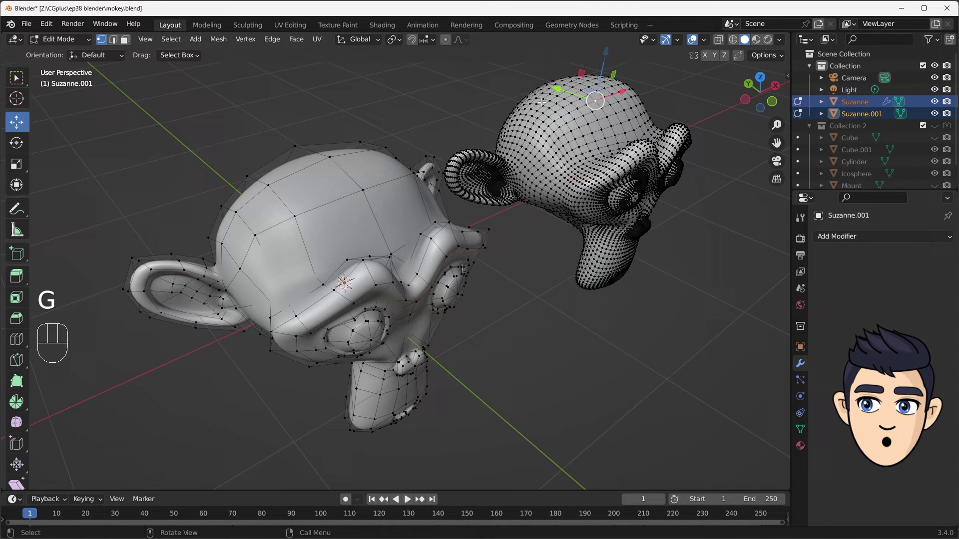
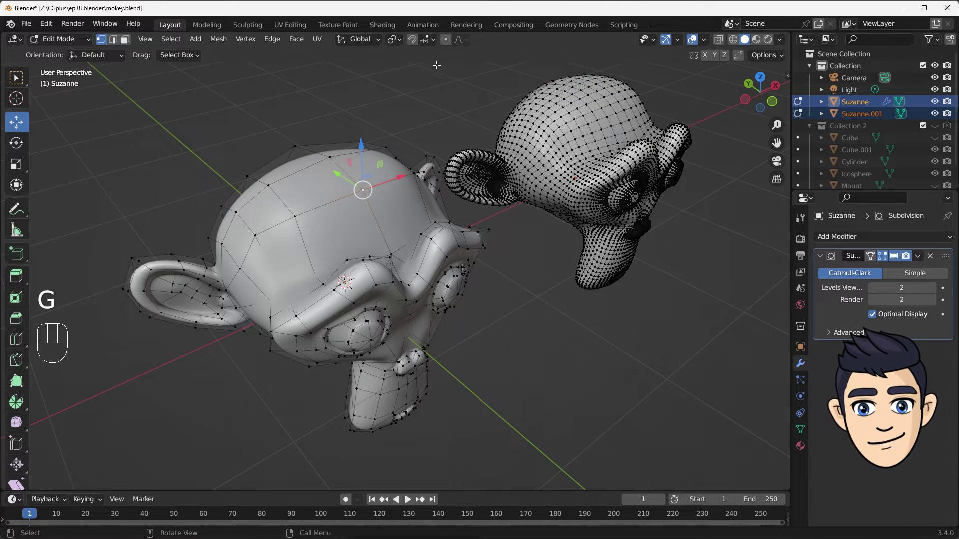
{"action": "key", "text": "g"}
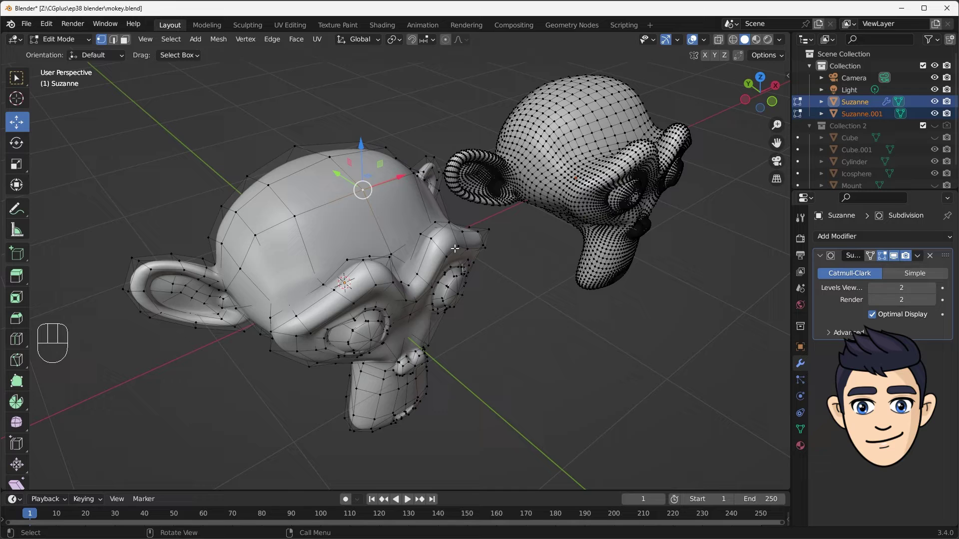
{"action": "key", "text": "Tab"}
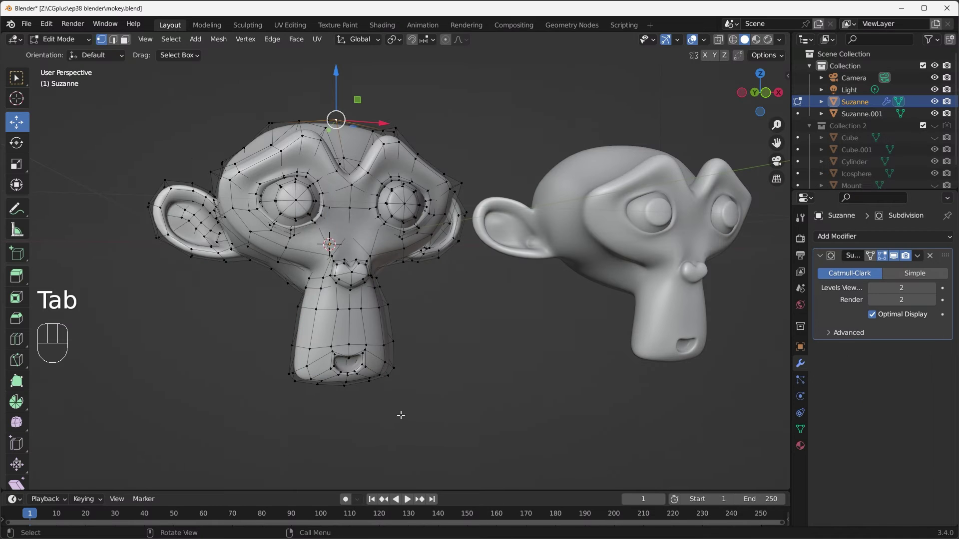
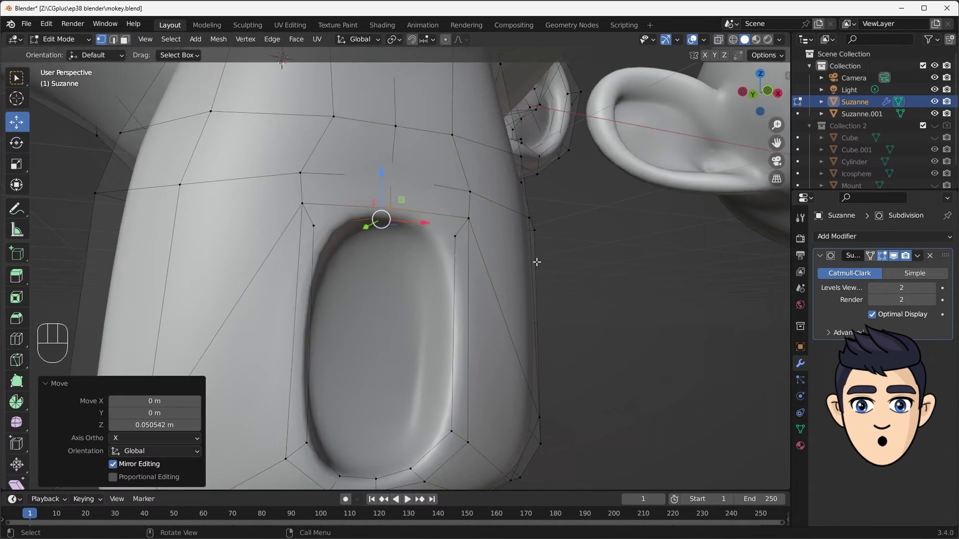
Finish the tall oval mouth edit, return to Object Mode and frame both heads in view
{"action": "key", "text": "Tab"}
{"action": "left_click", "coordinate": [545, 279]}
{"action": "left_click_drag", "start_coordinate": [549, 277], "coordinate": [511, 311]}
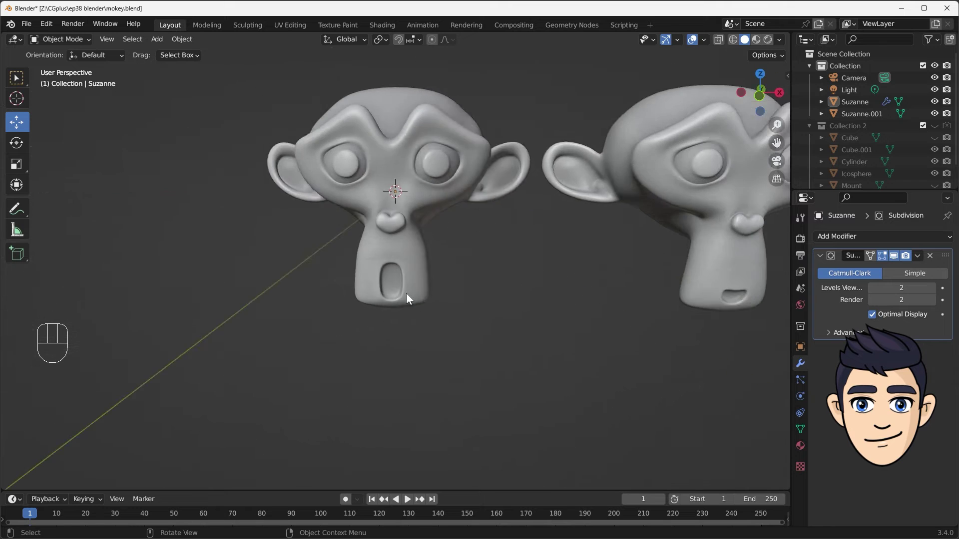
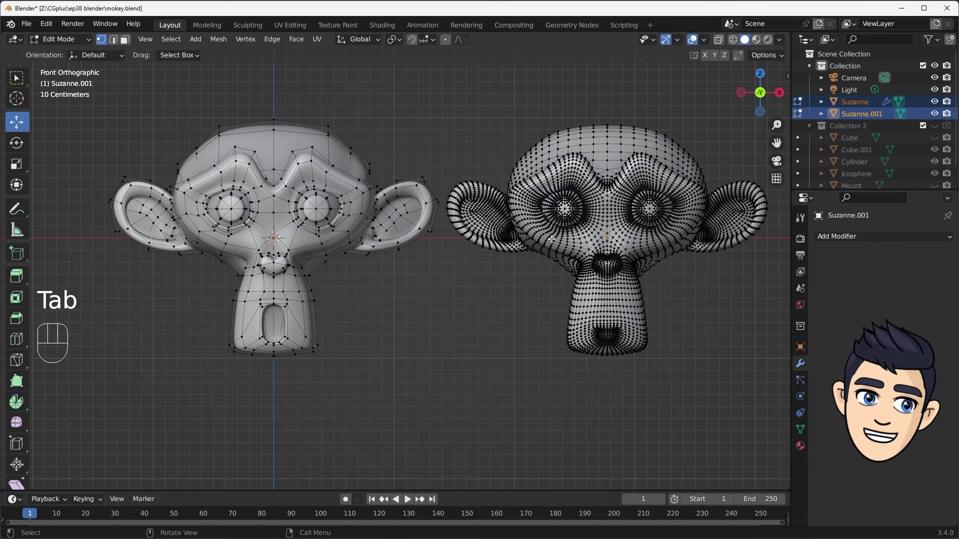
Set Suzanne's subdivision viewport level to 3 and apply the modifier to inspect the dense mesh
{"action": "key", "text": "Tab"}
{"action": "left_click", "coordinate": [367, 212]}
{"action": "left_click", "coordinate": [427, 149]}
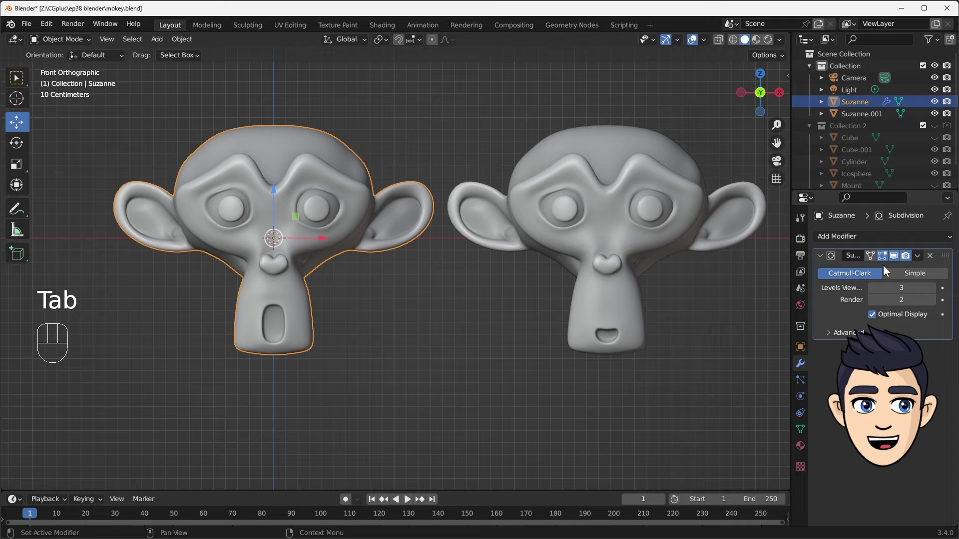
{"action": "left_click_drag", "start_coordinate": [921, 260], "coordinate": [875, 267]}
{"action": "left_click", "coordinate": [449, 331]}
{"action": "left_click", "coordinate": [356, 222]}
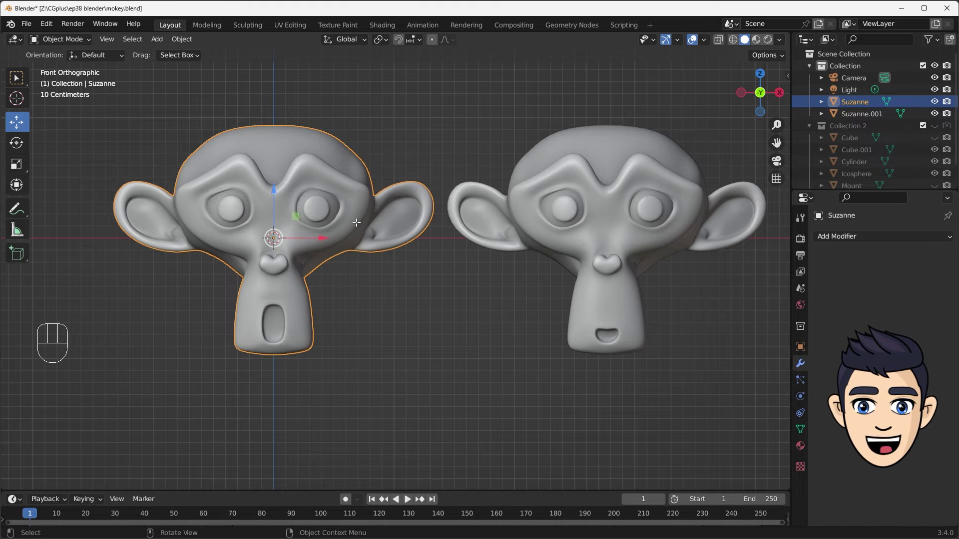
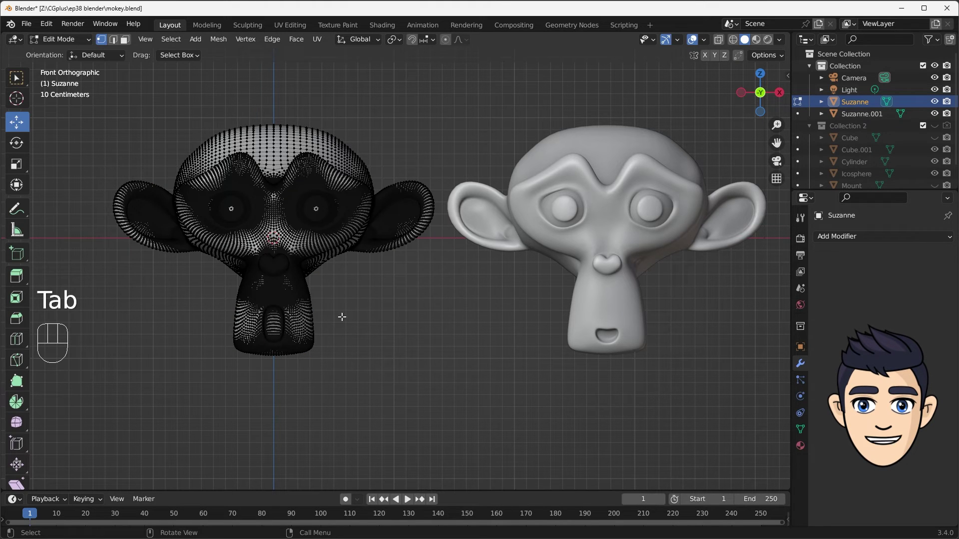
{"action": "key", "text": "Tab"}
Undo the apply to restore the Subdivision Surface modifier, then edit both monkey heads together
{"action": "key", "text": "ctrl+z"}
{"action": "key", "text": "ctrl+z"}
{"action": "key", "text": "ctrl+z"}
{"action": "key", "text": "ctrl+z"}
{"action": "key", "text": "ctrl+z"}
{"action": "key", "text": "ctrl+z"}
{"action": "key", "text": "ctrl+z"}
{"action": "double_click", "coordinate": [407, 323]}
{"action": "left_click_drag", "start_coordinate": [408, 215], "coordinate": [369, 244]}
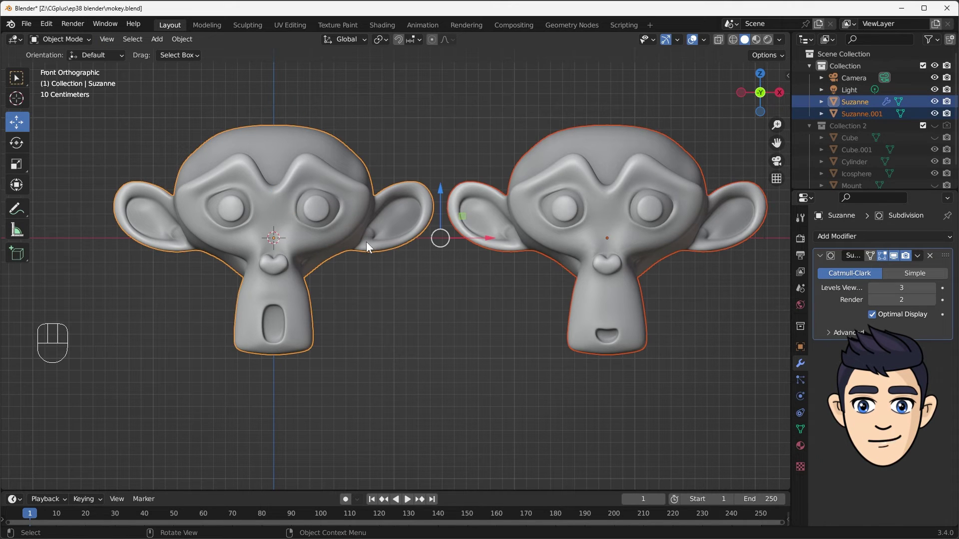
{"action": "key", "text": "Tab"}
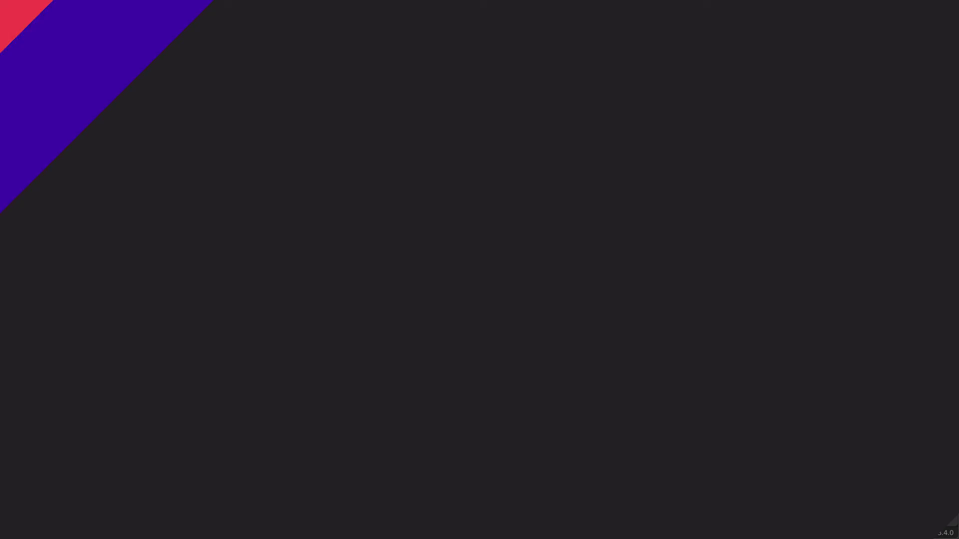
Switch the argippa bust to Object Mode and orbit around its faceted face
{"action": "key", "text": "Tab"}
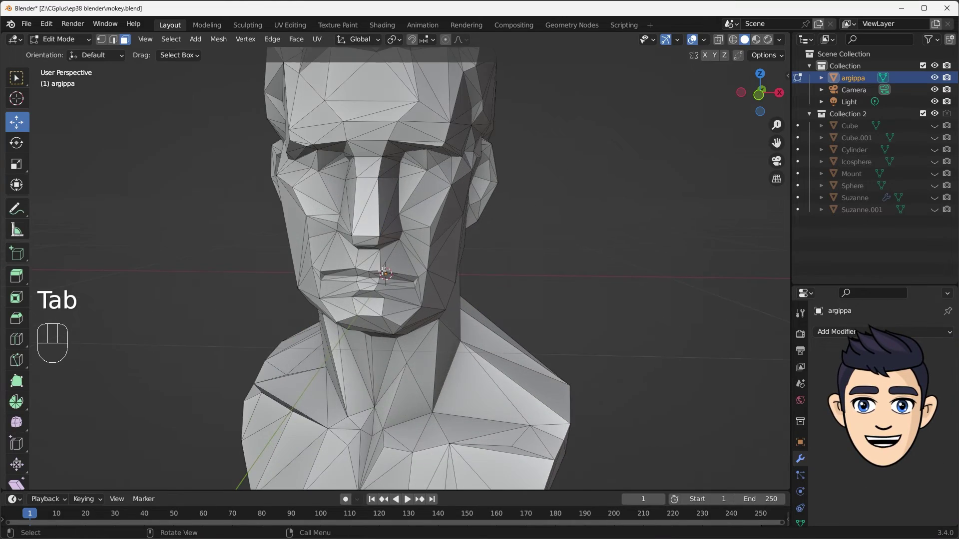
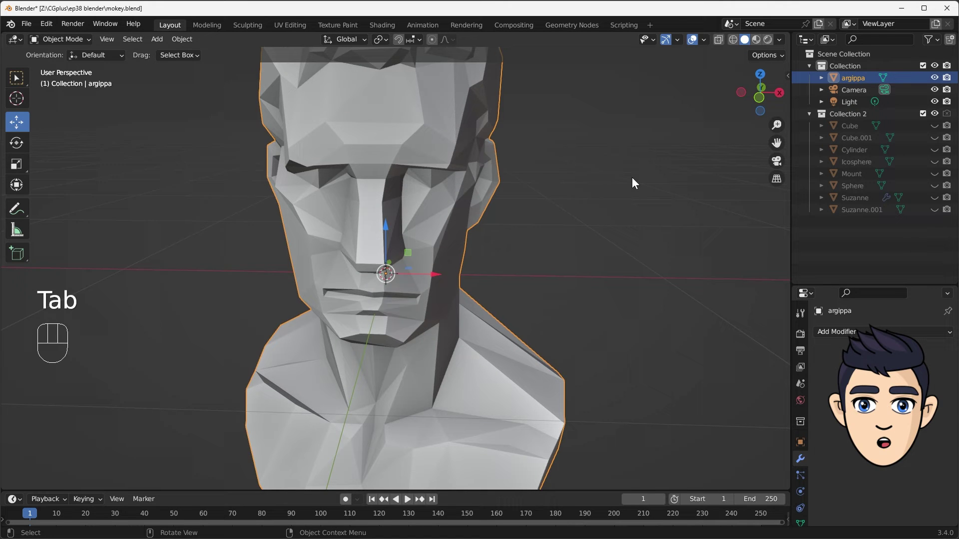
{"action": "left_click_drag", "start_coordinate": [633, 181], "coordinate": [639, 170]}
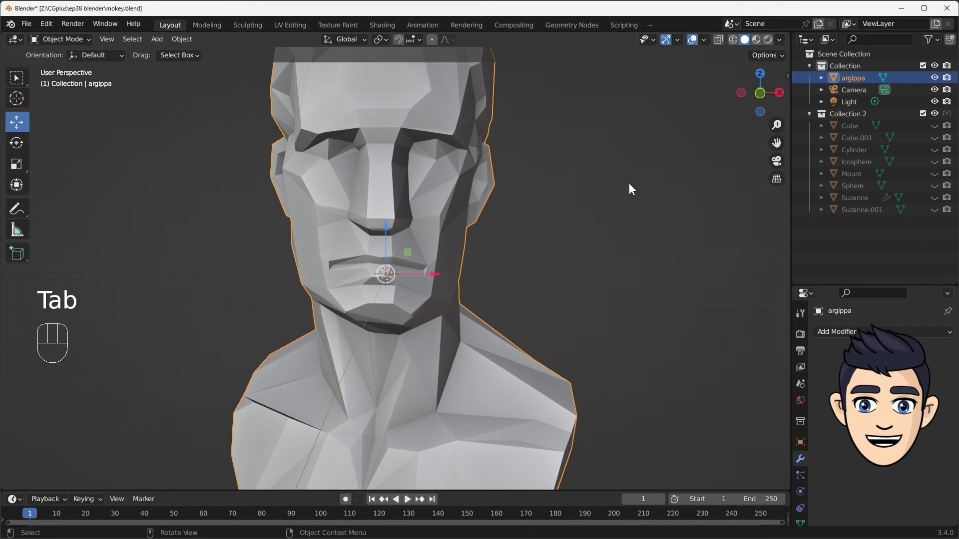
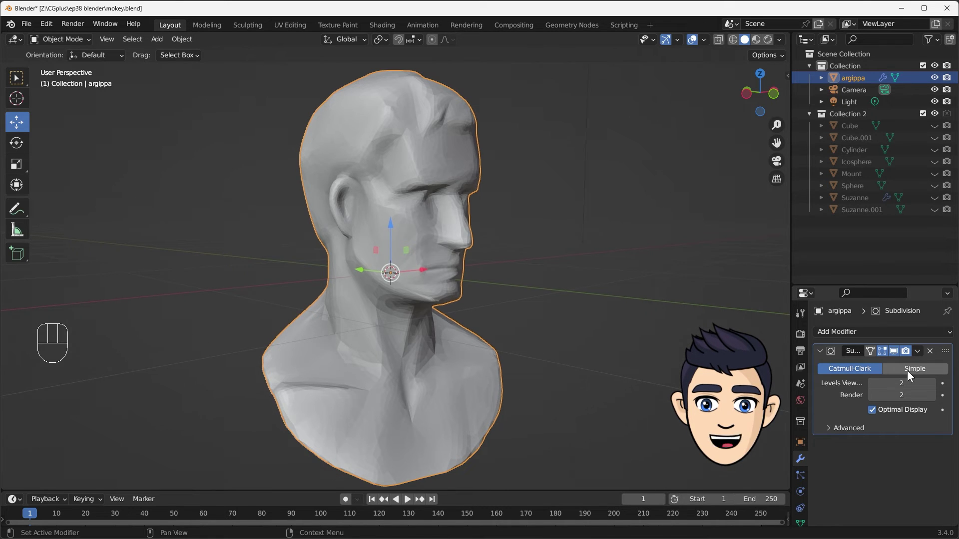
Give the bust level-2 subdivision with smooth shading, apply it and inspect the dense quad mesh
{"action": "left_click_drag", "start_coordinate": [437, 250], "coordinate": [424, 226]}
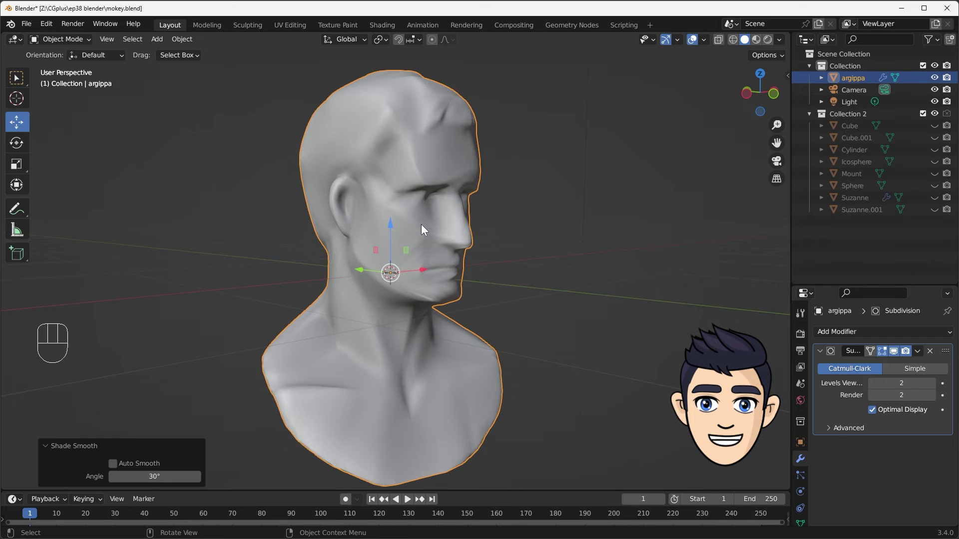
{"action": "left_click_drag", "start_coordinate": [518, 262], "coordinate": [509, 275]}
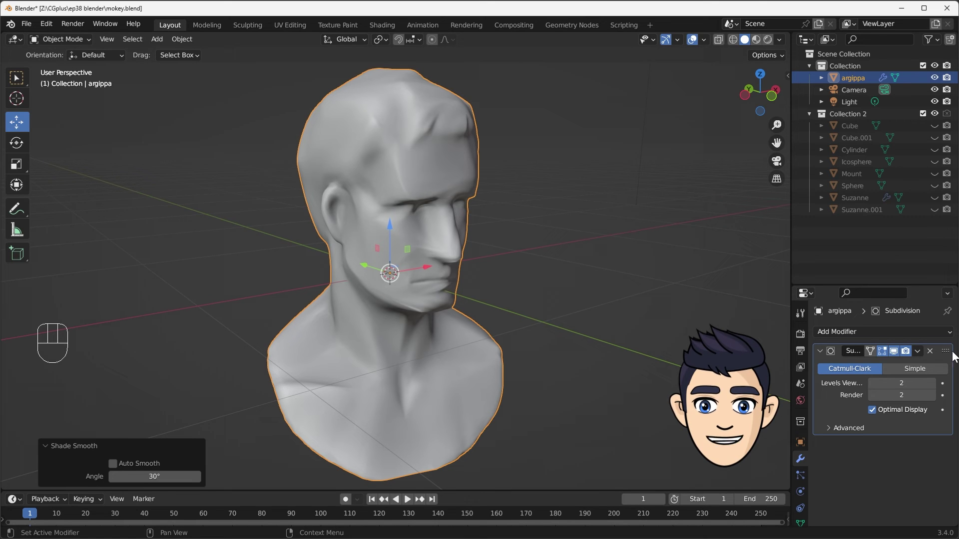
{"action": "left_click_drag", "start_coordinate": [922, 350], "coordinate": [862, 368]}
{"action": "key", "text": "Tab"}
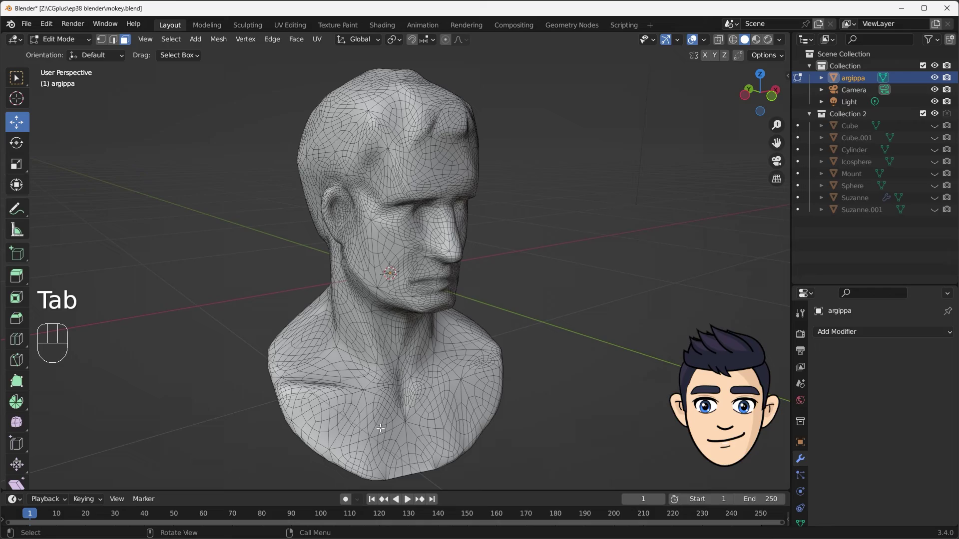
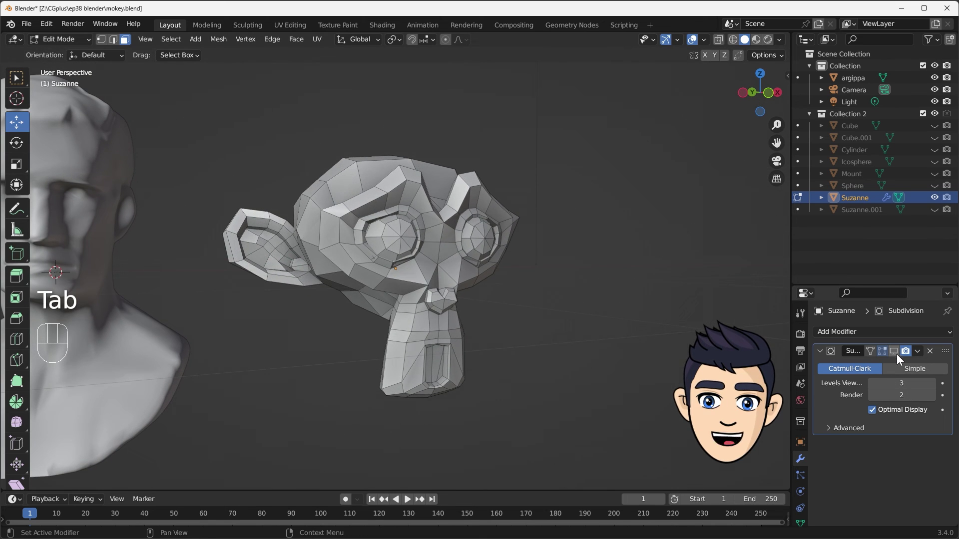
Shade Suzanne smooth, apply its subdivision and inspect both dense meshes in Edit Mode
{"action": "key", "text": "Tab"}
{"action": "left_click", "coordinate": [570, 354]}
{"action": "left_click", "coordinate": [479, 251]}
{"action": "right_click", "coordinate": [478, 251]}
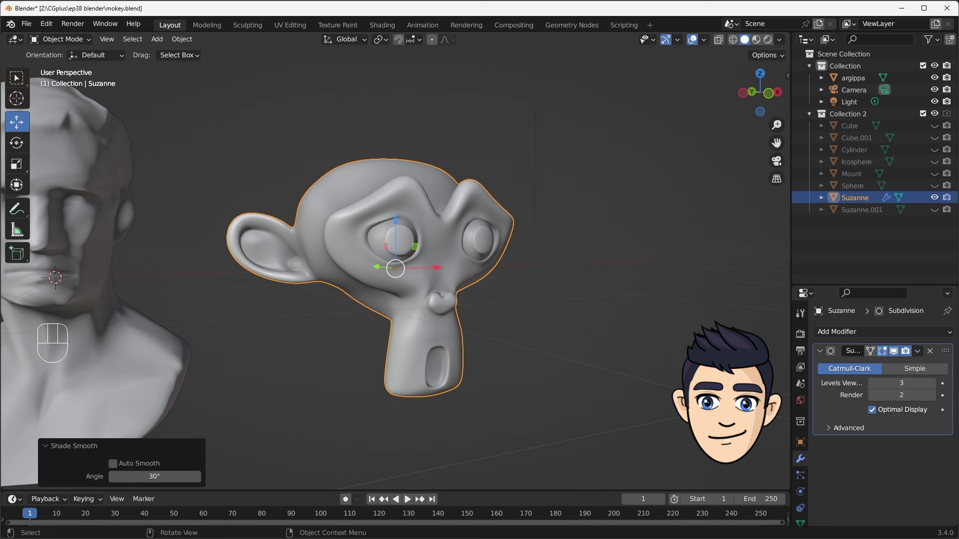
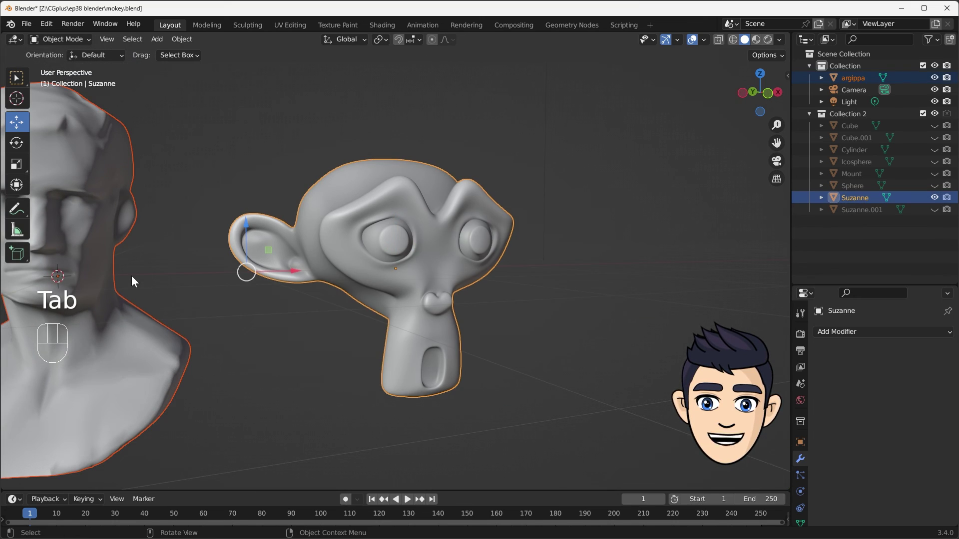
{"action": "key", "text": "Tab"}
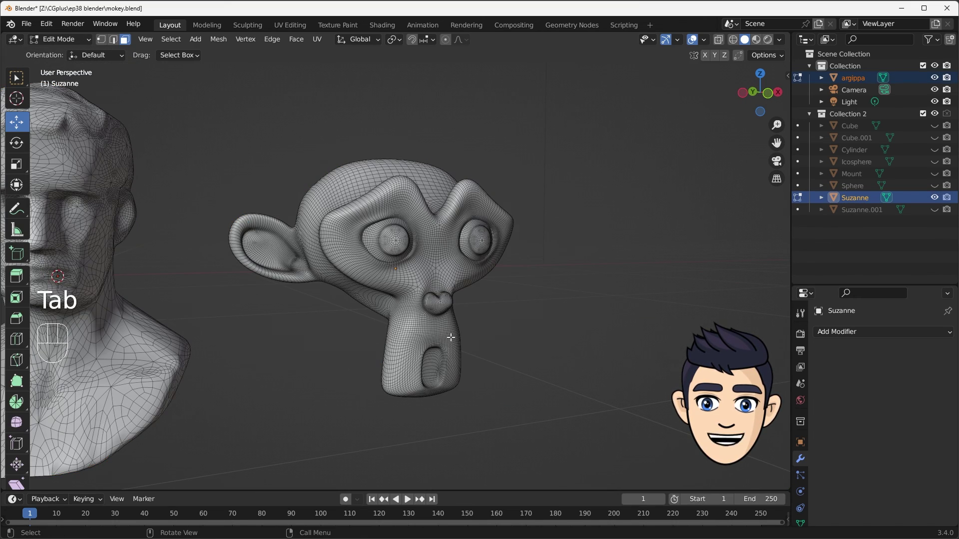